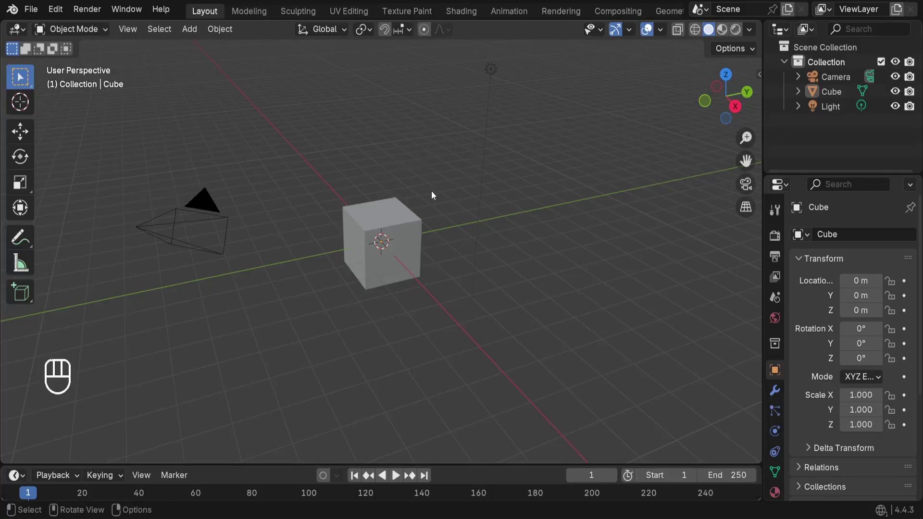
Step: Select and delete the default cube, camera and light, then switch to top view
{"action": "left_click", "coordinate": [435, 191]}
{"action": "key", "text": "a"}
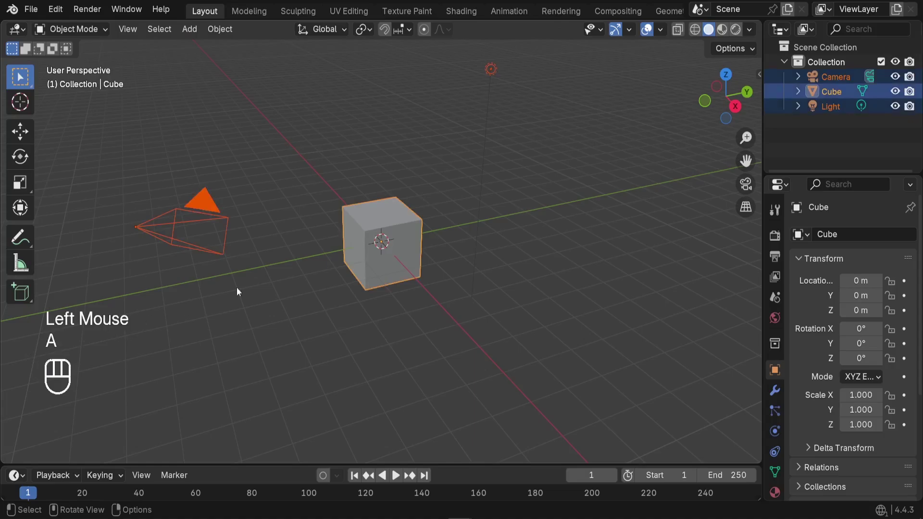
{"action": "key", "text": "x"}
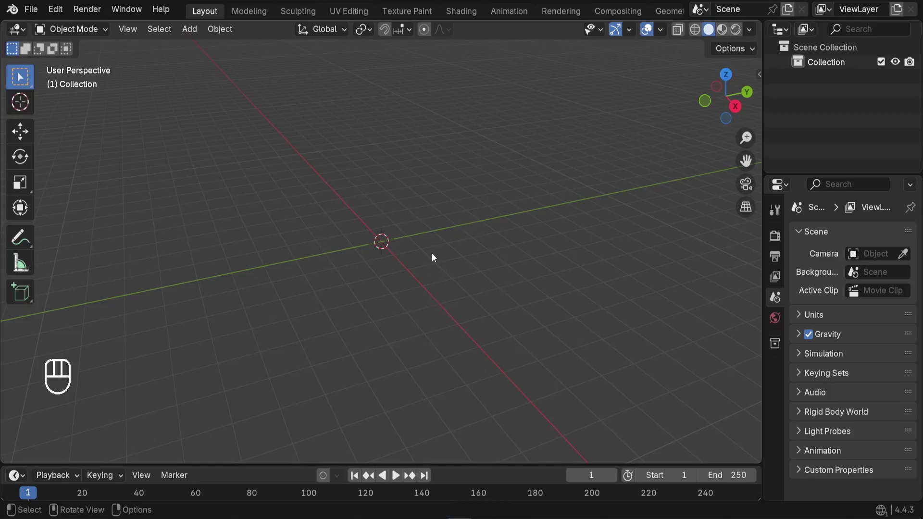
{"action": "key", "text": "KP_7"}
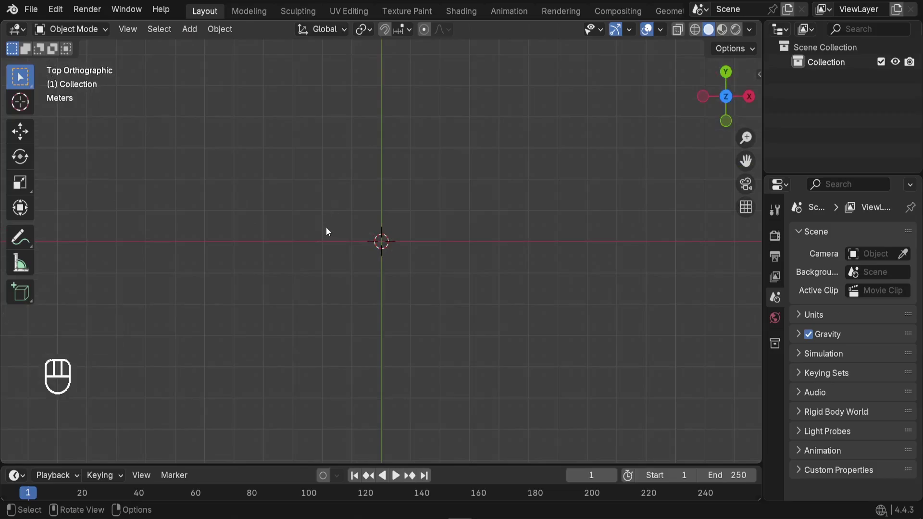
Step: Add a Mesh > Plane at the world origin via Shift+A and zoom in on it
{"action": "key", "text": "shift+a"}
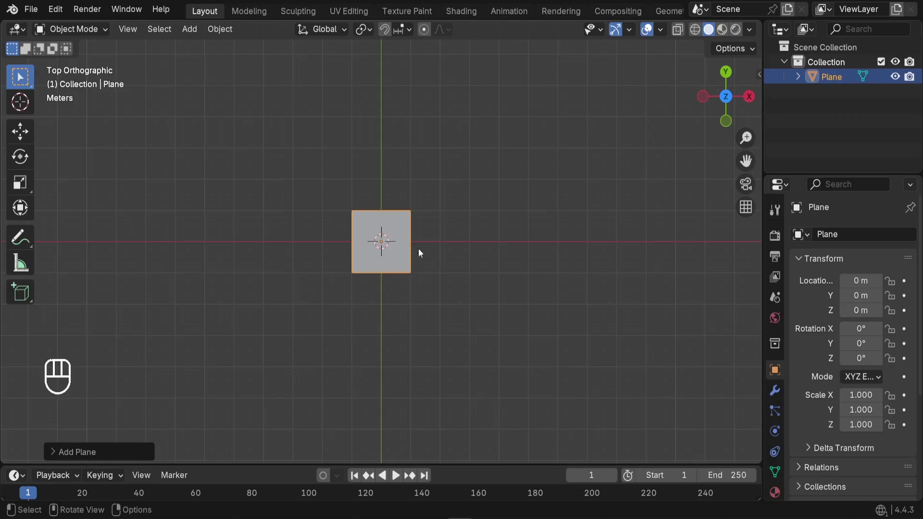
{"action": "scroll", "scroll_direction": "up", "scroll_amount": 3}
{"action": "scroll", "scroll_direction": "up", "scroll_amount": 3}
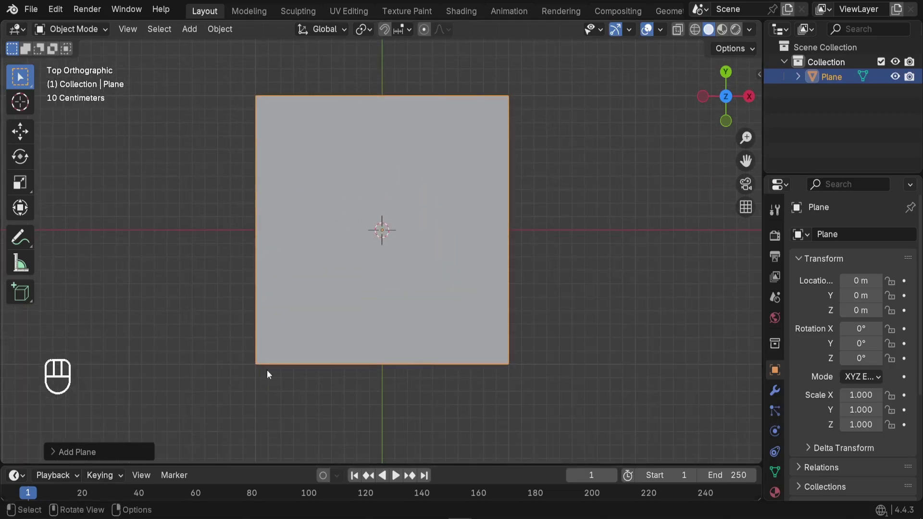
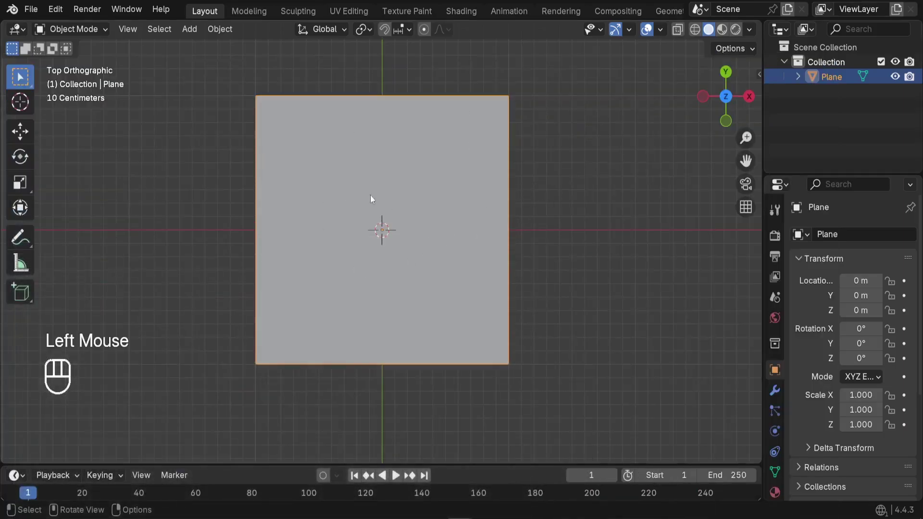
Step: Set the plane's Dimensions to X 12 m and Y 15 m in the N sidebar
{"action": "key", "text": "n"}
{"action": "left_click", "coordinate": [759, 76]}
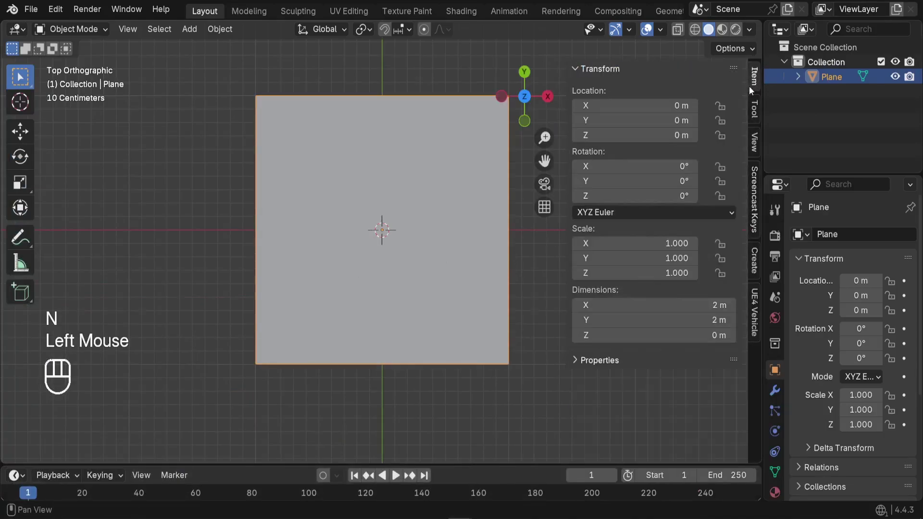
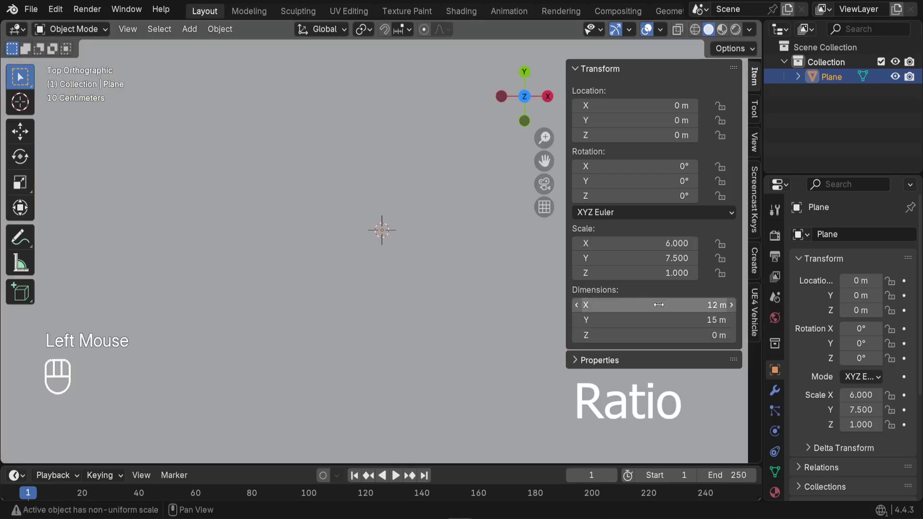
{"action": "scroll", "scroll_direction": "down", "scroll_amount": 3}
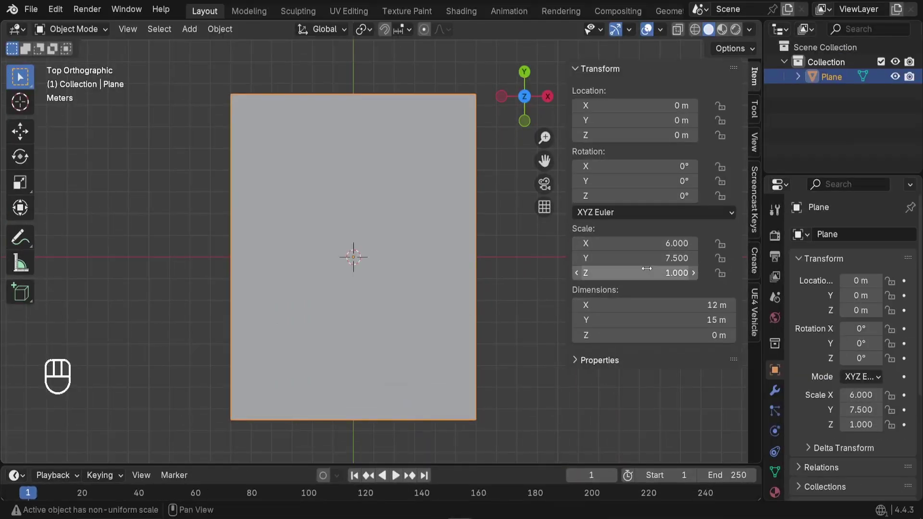
{"action": "key", "text": "s"}
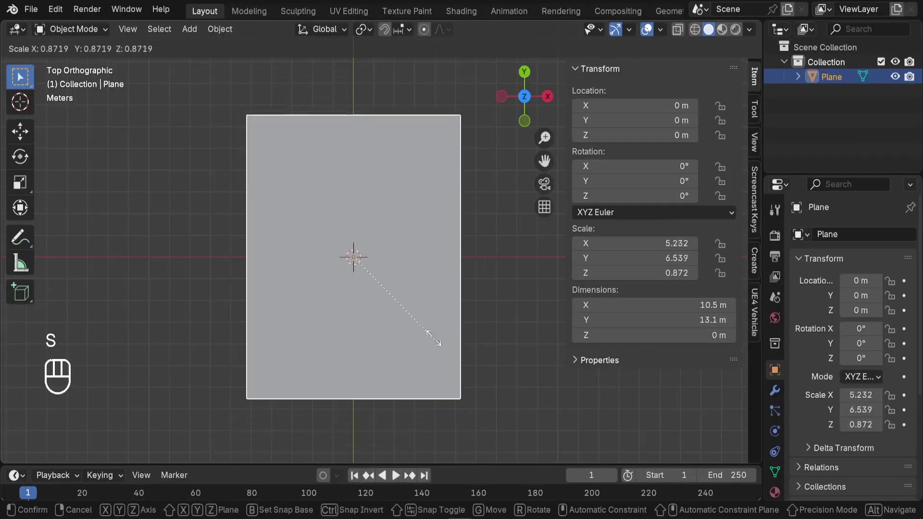
{"action": "right_click", "coordinate": [438, 343]}
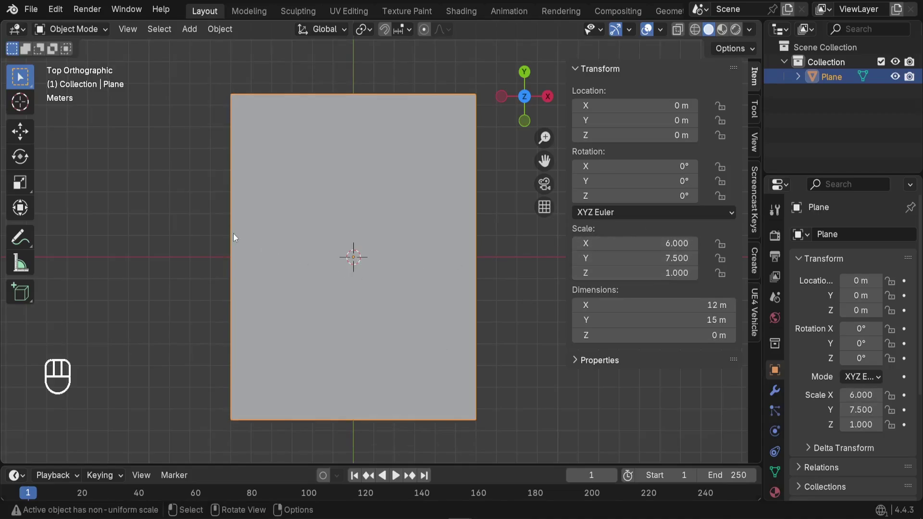
Step: Apply the plane's scale with Ctrl+A so it reads 1.000 while staying 12 m by 15 m
{"action": "key", "text": "ctrl+a"}
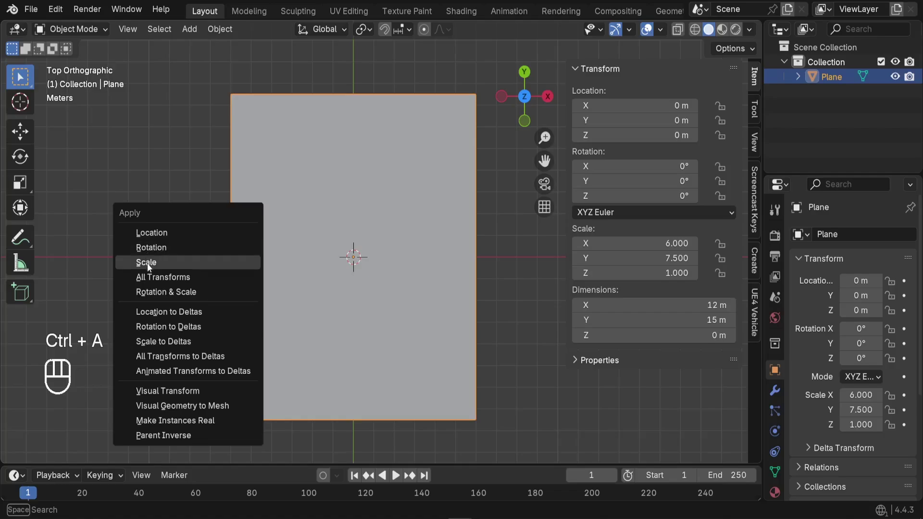
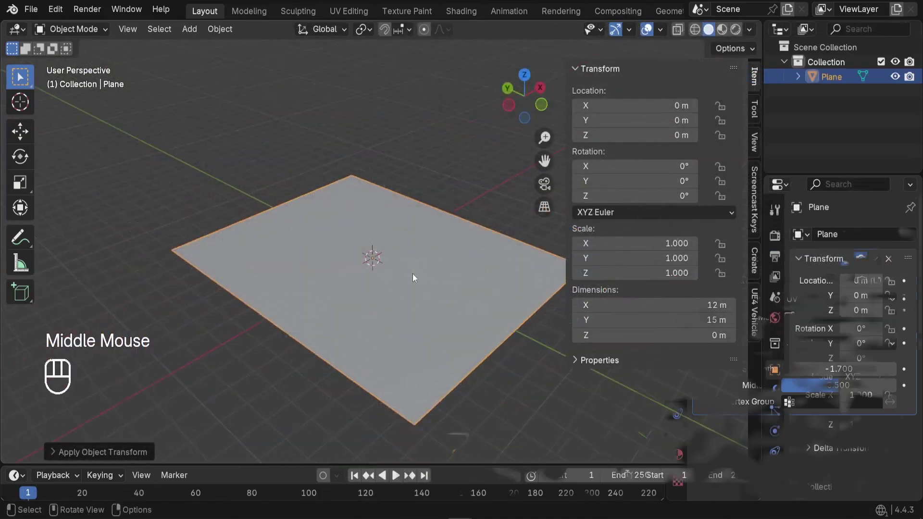
{"action": "left_click_drag", "start_coordinate": [430, 304], "coordinate": [310, 211]}
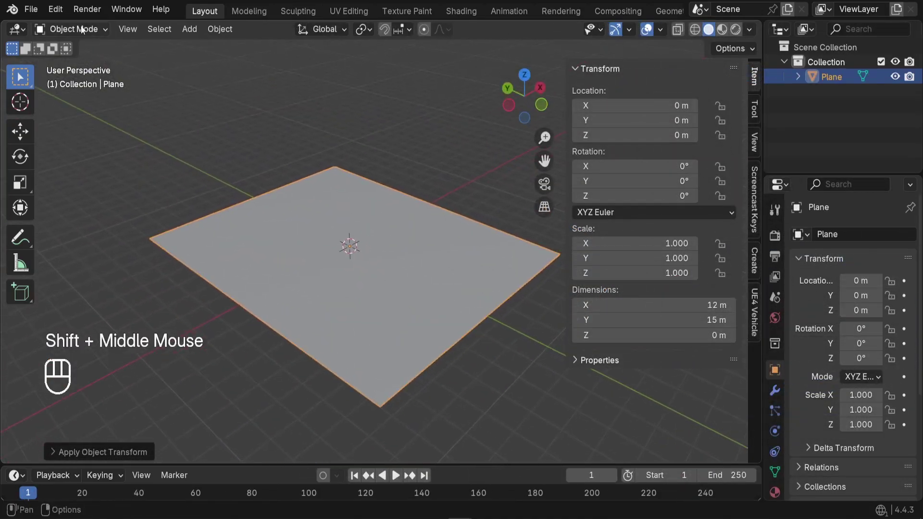
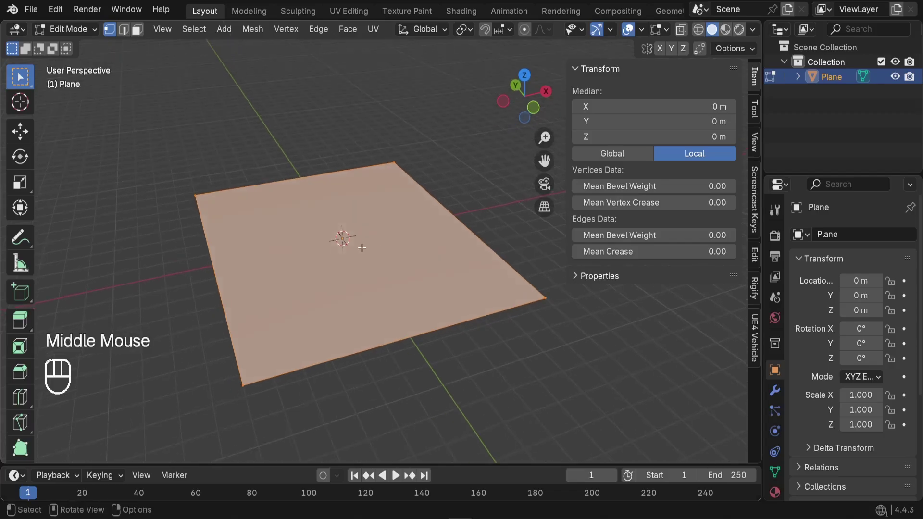
Step: Bring up the Edge menu with Ctrl+E to subdivide the selected plane mesh
{"action": "key", "text": "ctrl+e"}
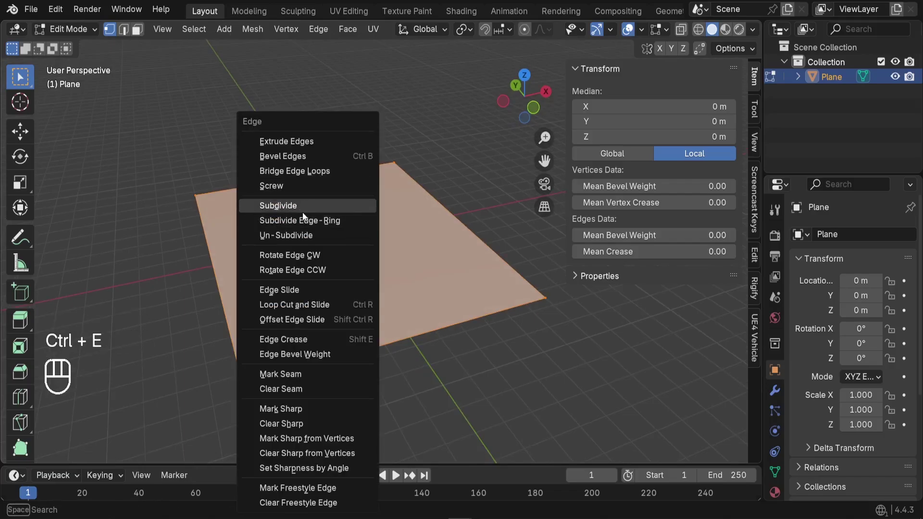
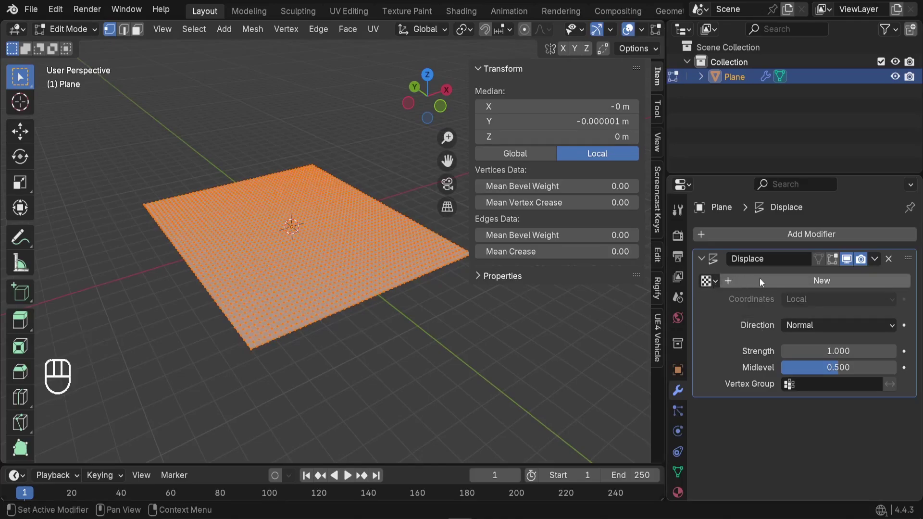
Step: Create a new Displace texture and load Spiderman-Logo.jpg into it from Texture Properties
{"action": "left_click", "coordinate": [762, 282]}
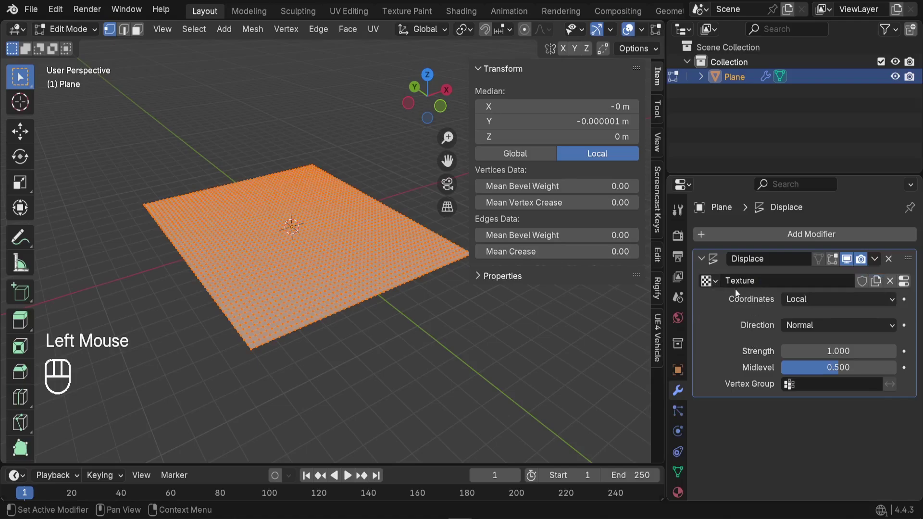
{"action": "scroll", "scroll_direction": "down", "scroll_amount": 3}
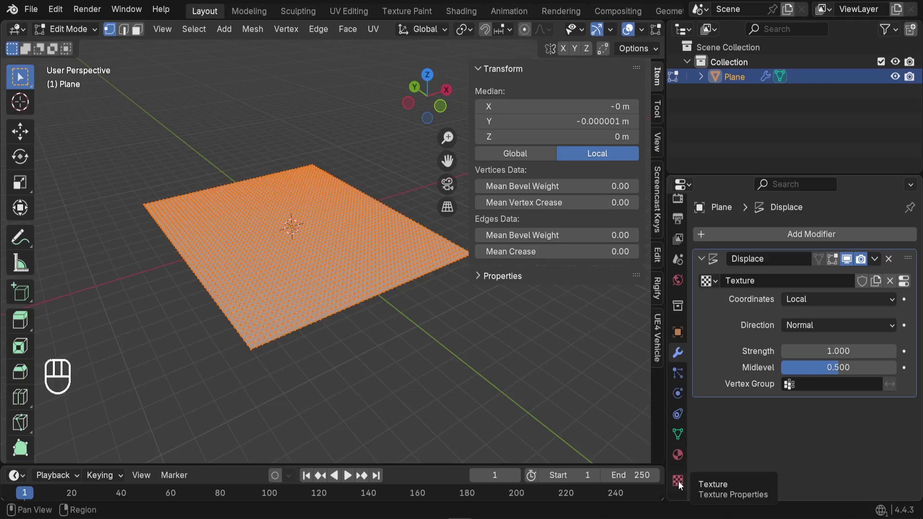
{"action": "left_click", "coordinate": [681, 483]}
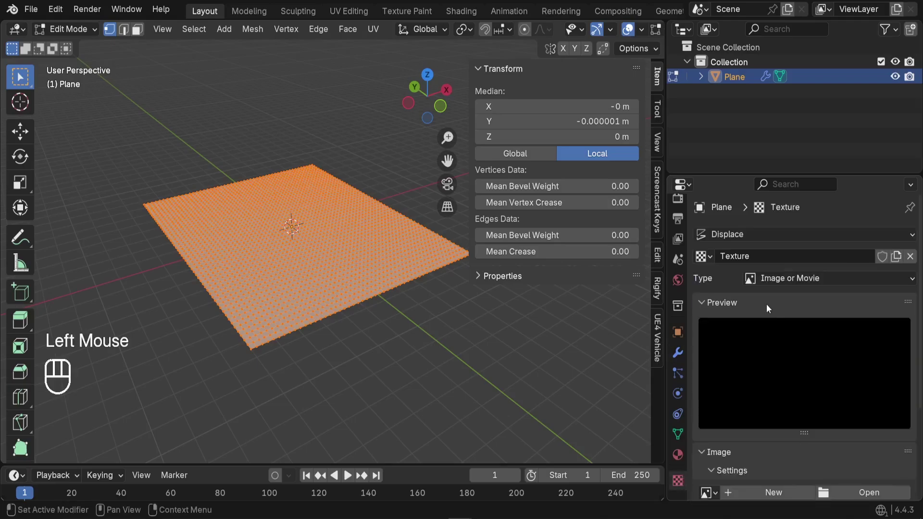
{"action": "scroll", "scroll_direction": "down", "scroll_amount": 3}
{"action": "left_click", "coordinate": [863, 401]}
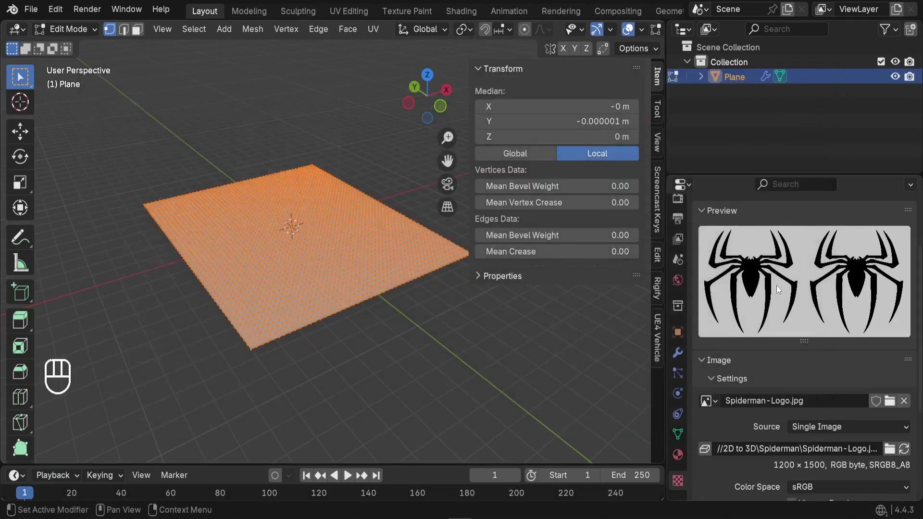
{"action": "key", "text": "Tab"}
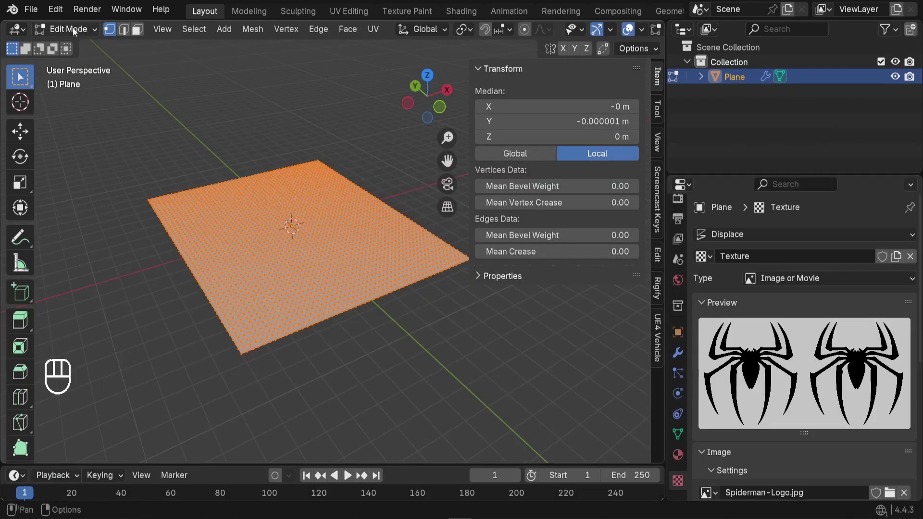
Step: Set the Displace modifier's Coordinates to UV so the logo rises in relief from the plane
{"action": "left_click_drag", "start_coordinate": [75, 34], "coordinate": [80, 47]}
{"action": "middle_click", "coordinate": [329, 307]}
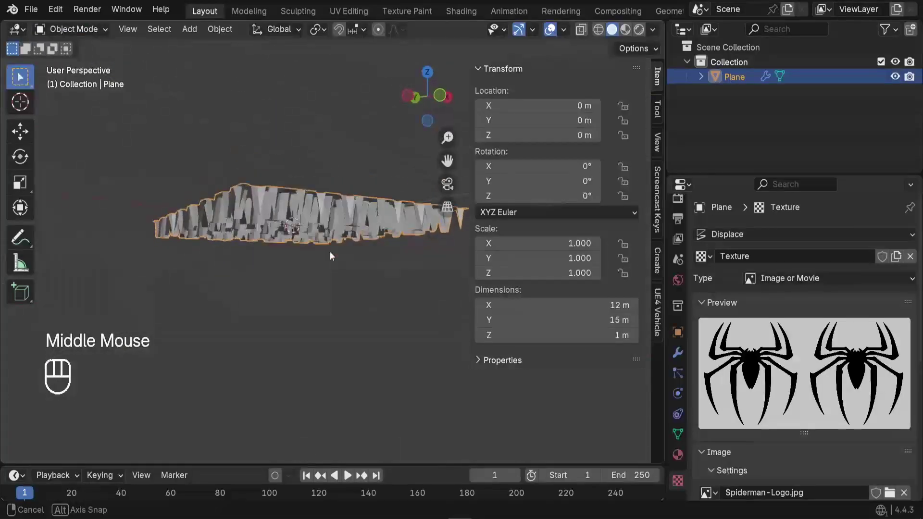
{"action": "scroll", "scroll_direction": "up", "scroll_amount": 3}
{"action": "left_click_drag", "start_coordinate": [302, 200], "coordinate": [280, 271]}
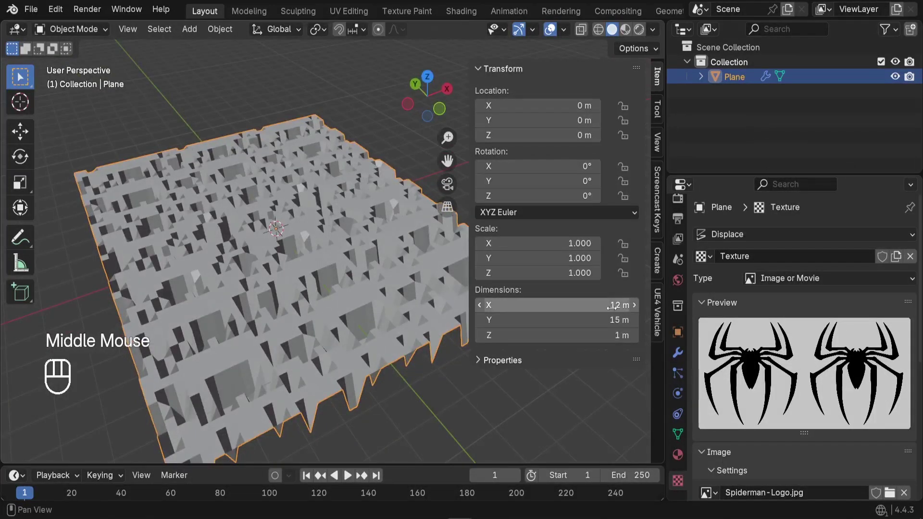
{"action": "left_click", "coordinate": [678, 357]}
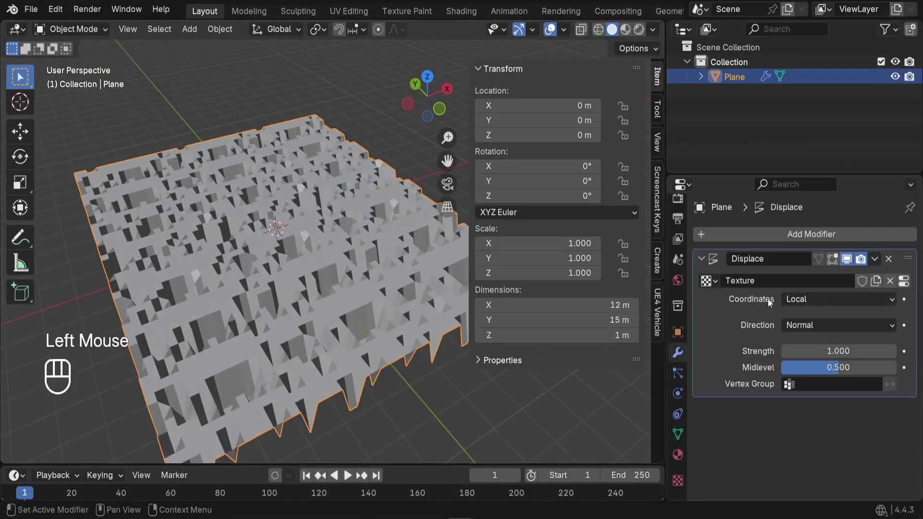
{"action": "left_click_drag", "start_coordinate": [810, 300], "coordinate": [798, 367]}
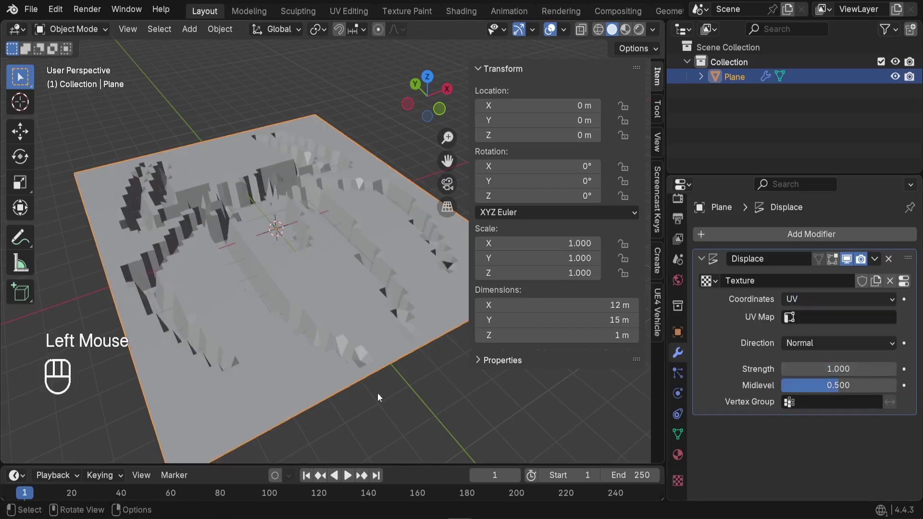
{"action": "left_click_drag", "start_coordinate": [347, 296], "coordinate": [295, 375]}
{"action": "scroll", "scroll_direction": "down", "scroll_amount": 3}
{"action": "scroll", "scroll_direction": "up", "scroll_amount": 3}
{"action": "middle_click", "coordinate": [295, 362]}
{"action": "middle_click", "coordinate": [297, 352]}
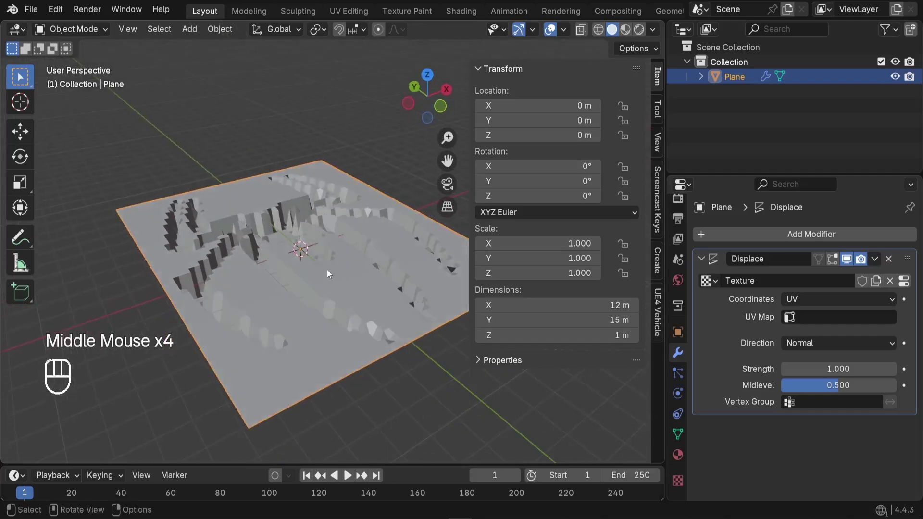
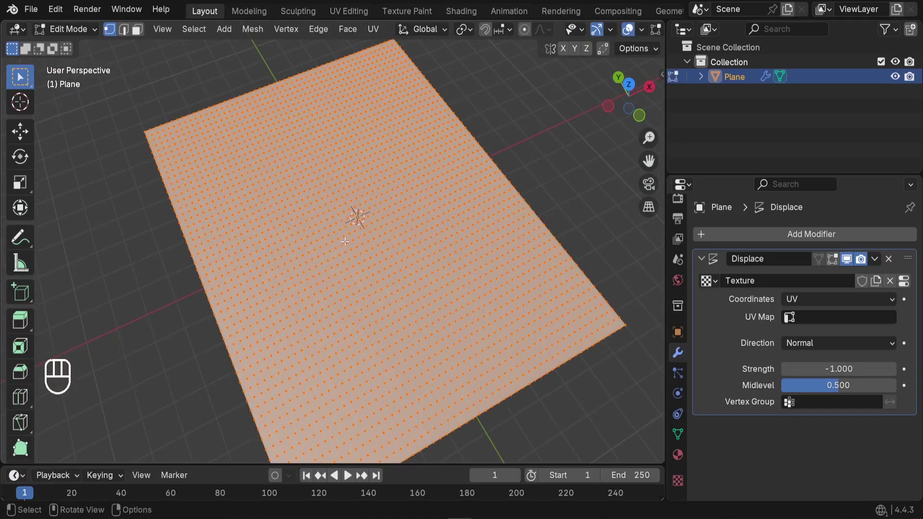
Step: Subdivide the plane's mesh twice more via Edge > Subdivide for a denser grid
{"action": "key", "text": "ctrl+e"}
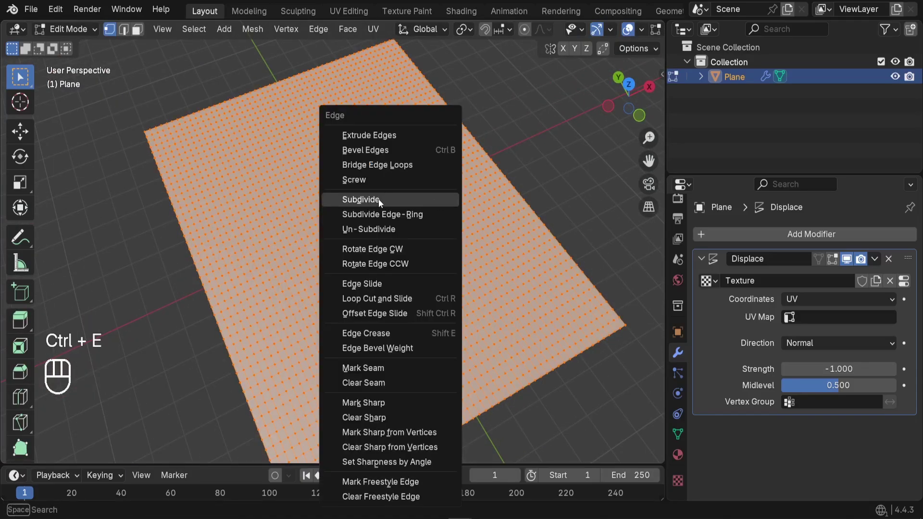
{"action": "left_click", "coordinate": [82, 454]}
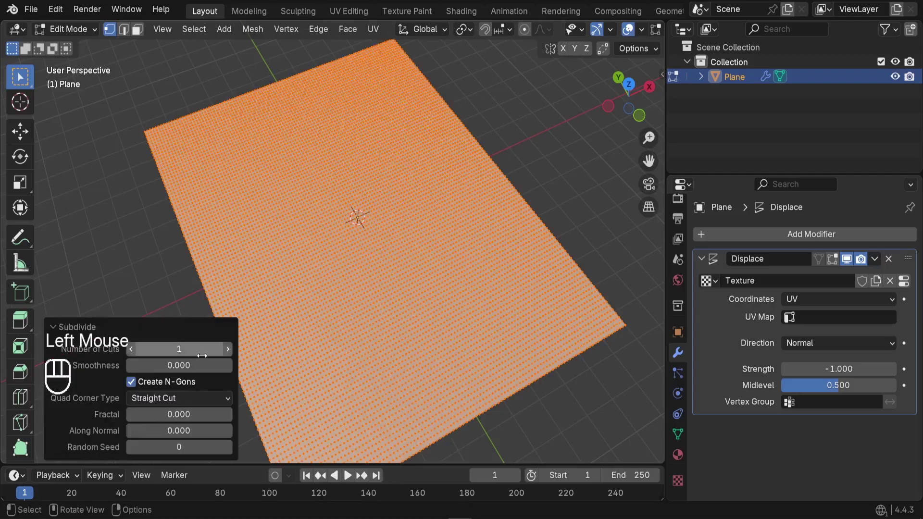
{"action": "left_click", "coordinate": [230, 352]}
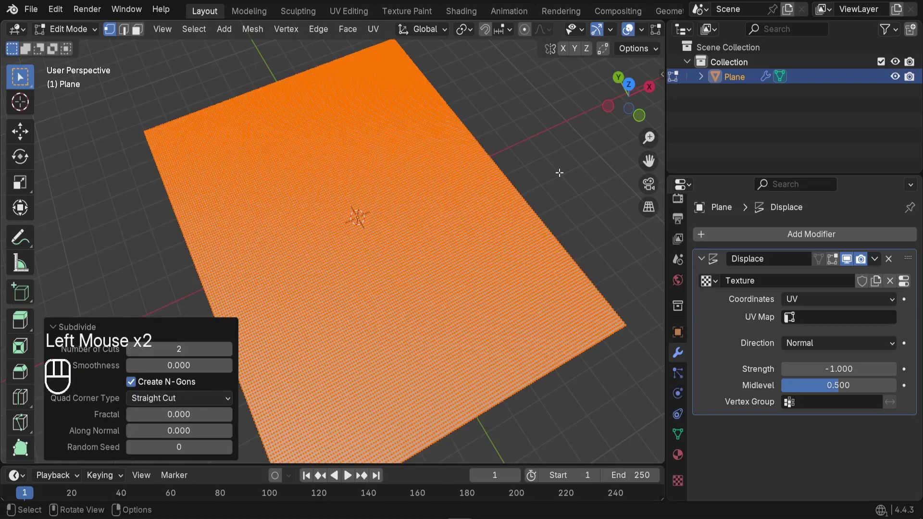
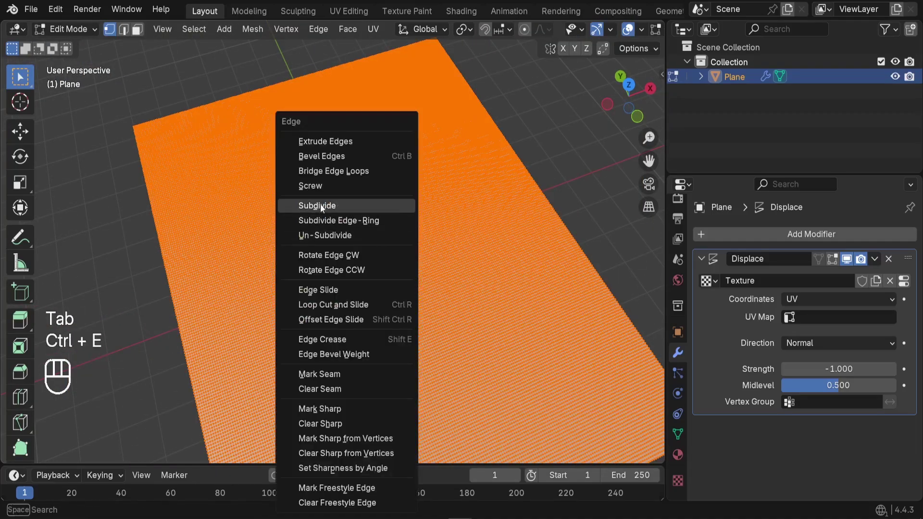
Step: Return to Object Mode, inspect the raised logo relief and bring up the Displace modifier's menu
{"action": "key", "text": "Tab"}
{"action": "middle_click", "coordinate": [423, 297]}
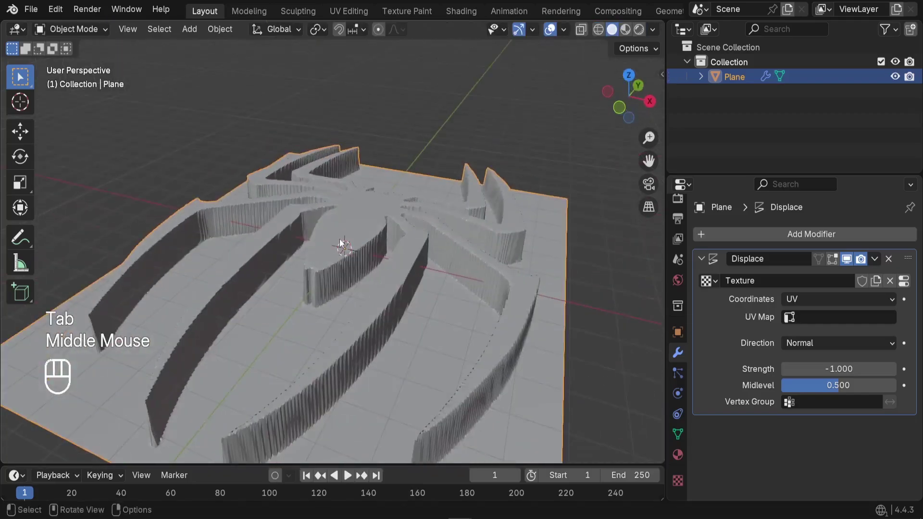
{"action": "key", "text": "alt+a"}
{"action": "middle_click", "coordinate": [437, 253]}
{"action": "left_click_drag", "start_coordinate": [418, 282], "coordinate": [337, 282]}
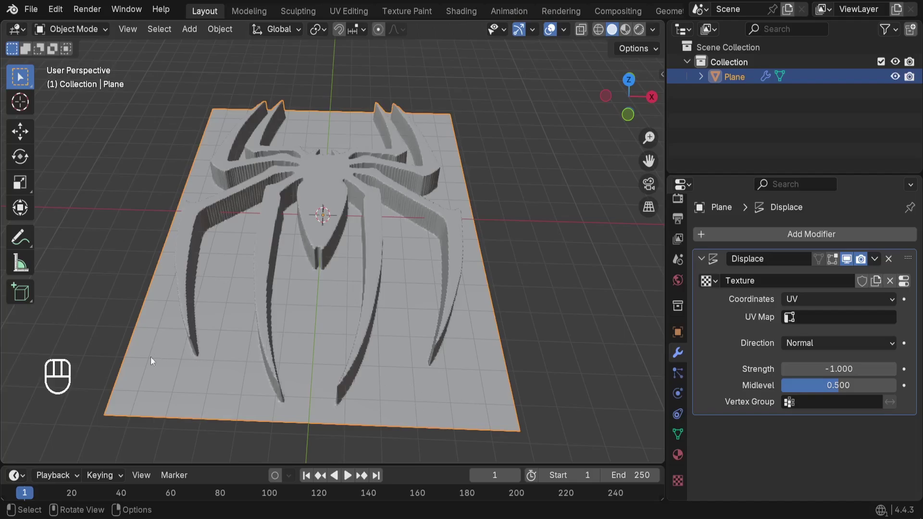
{"action": "left_click", "coordinate": [514, 272]}
{"action": "left_click", "coordinate": [363, 225]}
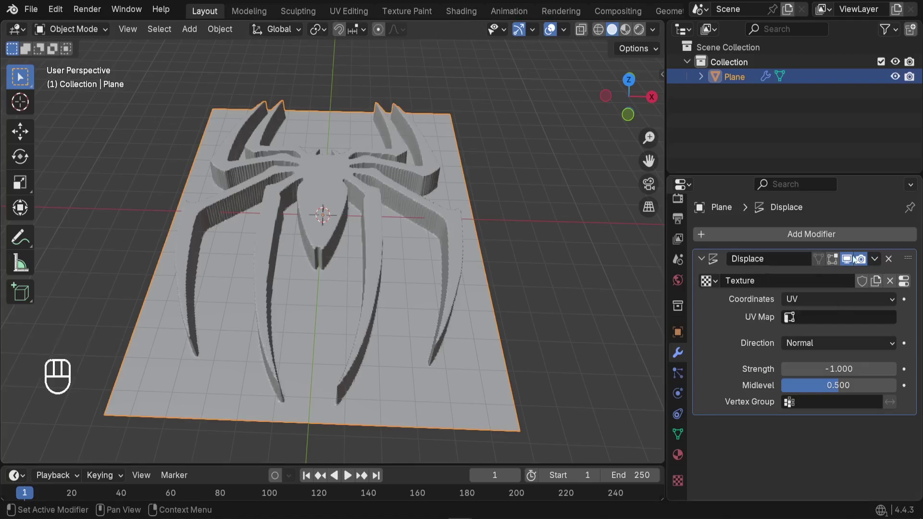
{"action": "left_click_drag", "start_coordinate": [876, 263], "coordinate": [801, 280]}
Step: Apply the Displace modifier, then view the mesh from the front with X-ray shading for selecting
{"action": "middle_click", "coordinate": [412, 317]}
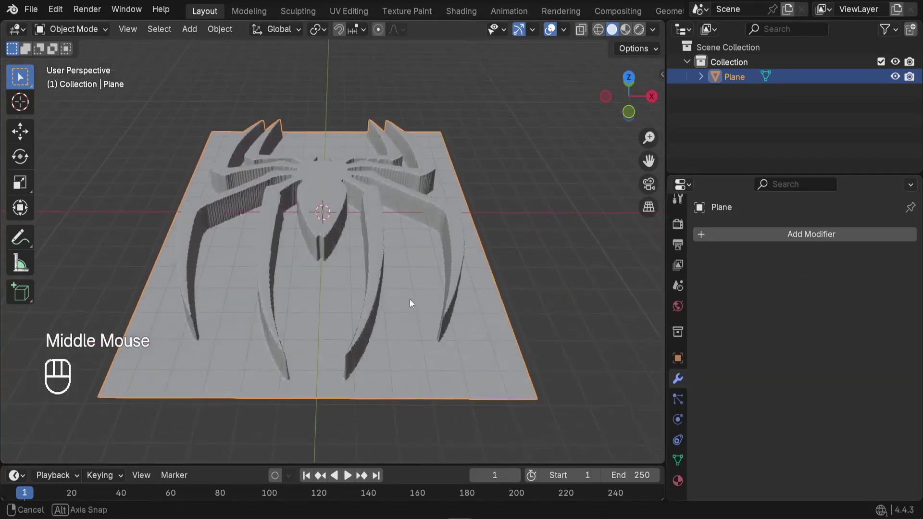
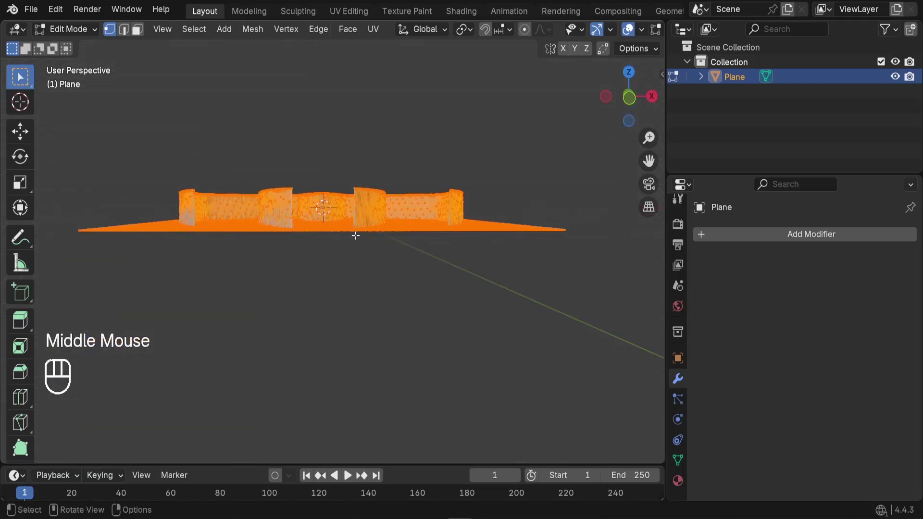
{"action": "key", "text": "KP_1"}
{"action": "scroll", "scroll_direction": "up", "scroll_amount": 3}
{"action": "key", "text": "z"}
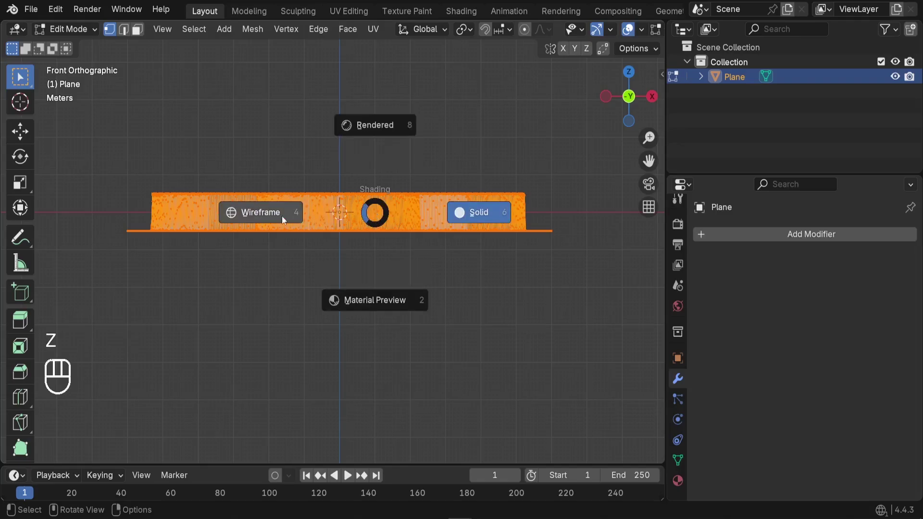
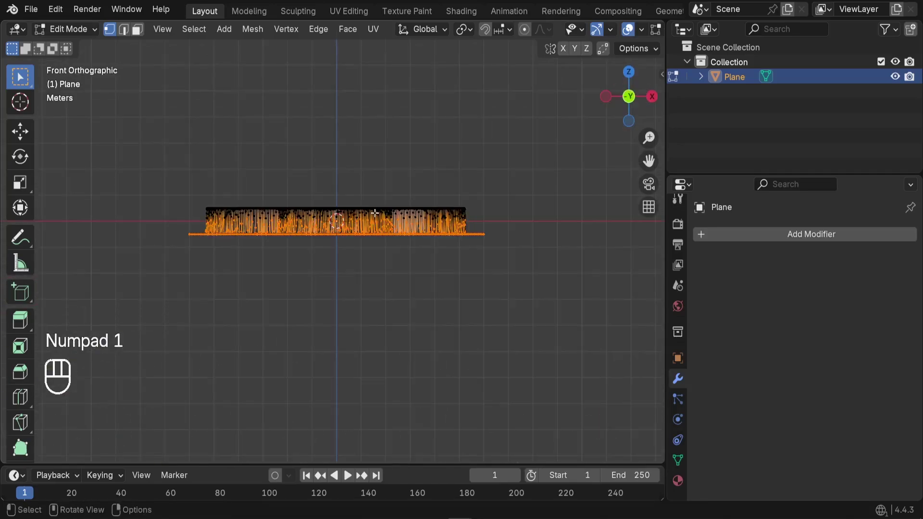
{"action": "key", "text": "z"}
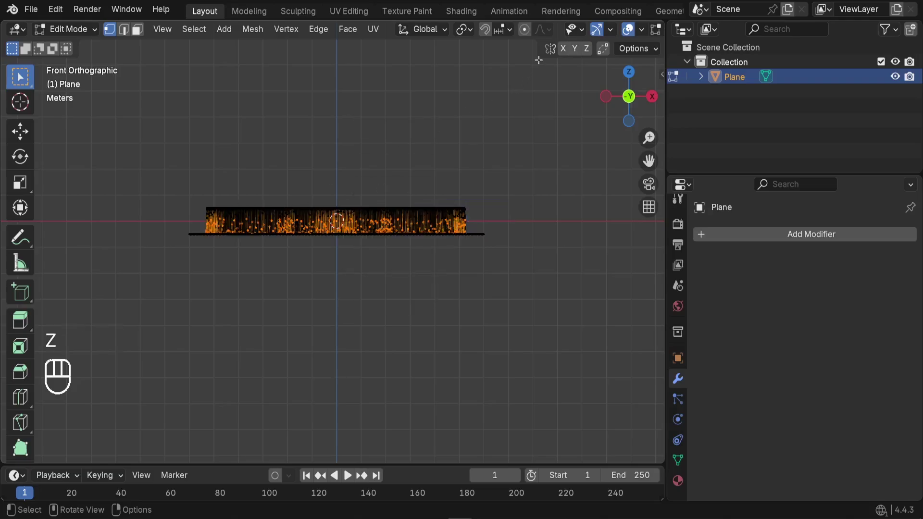
{"action": "scroll", "scroll_direction": "down", "scroll_amount": 3}
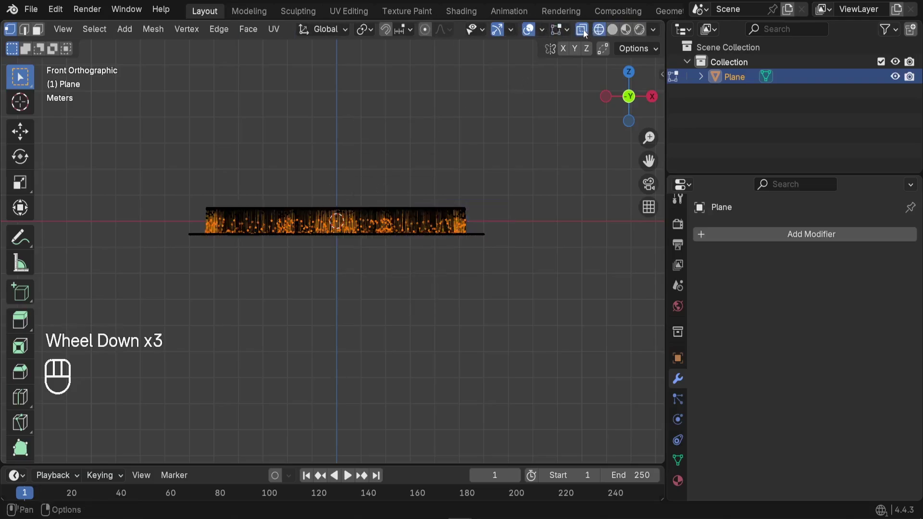
Step: Delete the flat base vertices around the logo with X > Vertices
{"action": "scroll", "scroll_direction": "up", "scroll_amount": 3}
{"action": "key", "text": "z"}
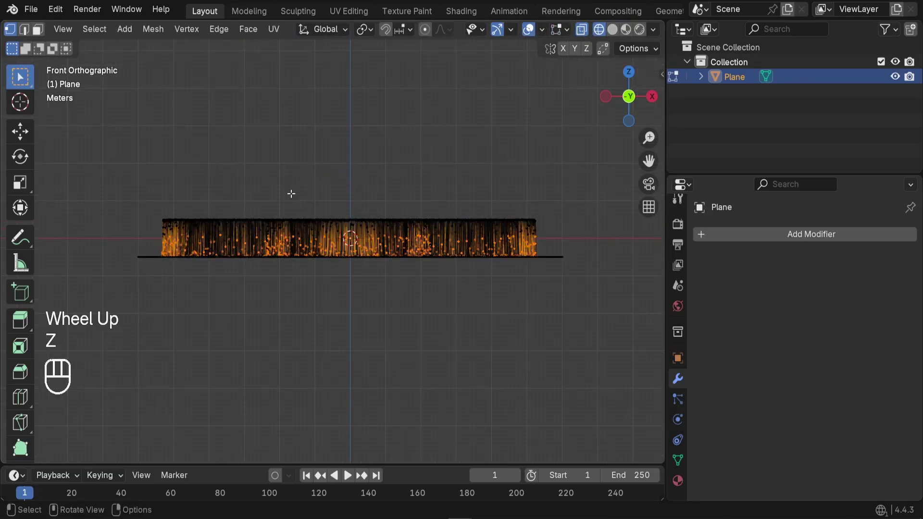
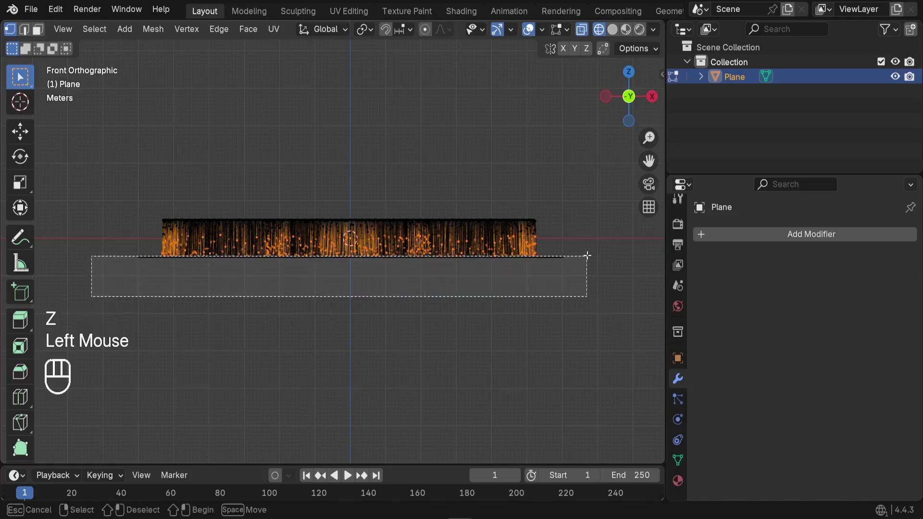
{"action": "scroll", "scroll_direction": "up", "scroll_amount": 3}
{"action": "key", "text": "x"}
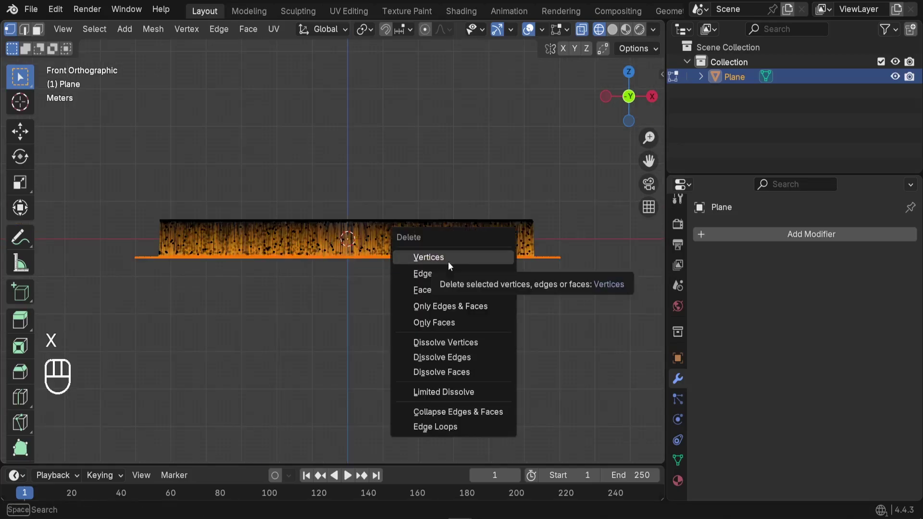
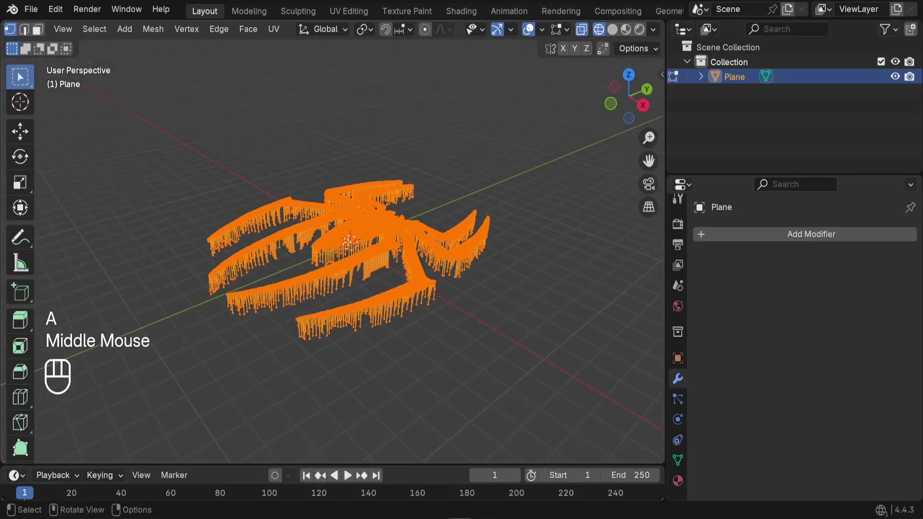
Step: Scale the remaining spider shape to zero height with S Z 0
{"action": "key", "text": "s"}
{"action": "key", "text": "z"}
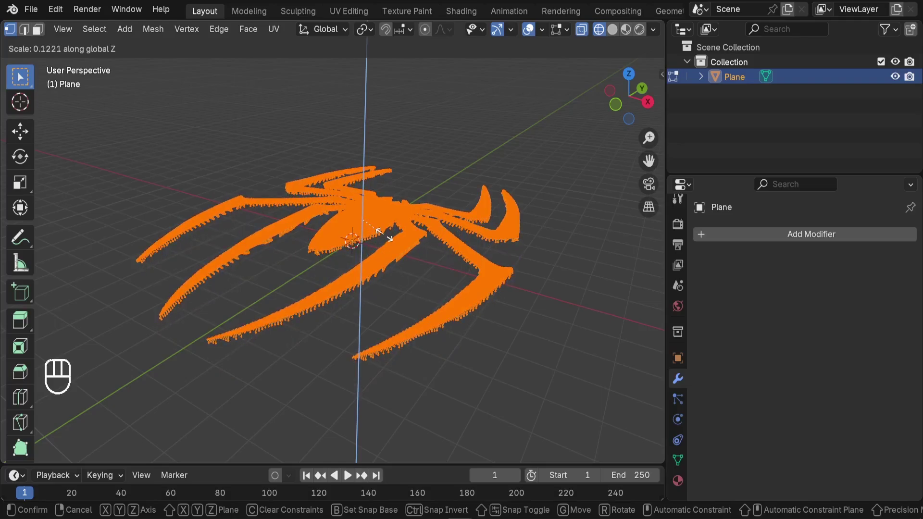
{"action": "key", "text": "KP_0"}
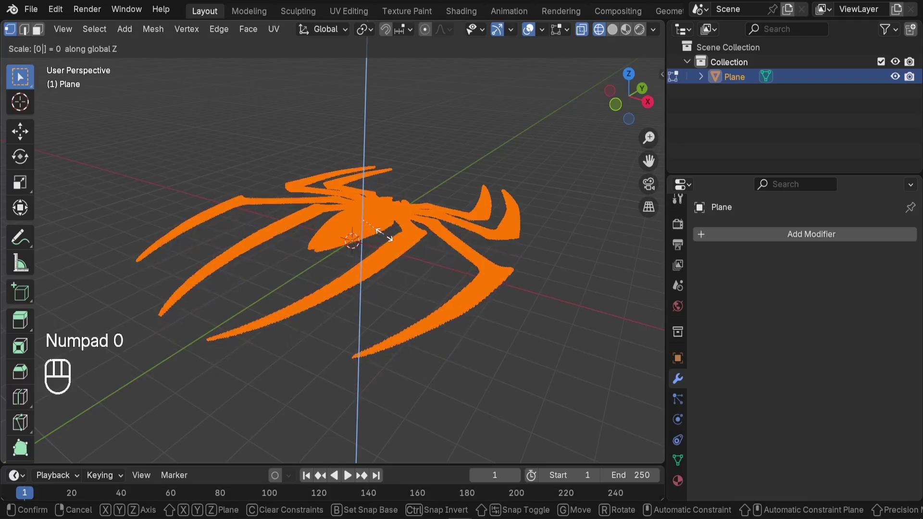
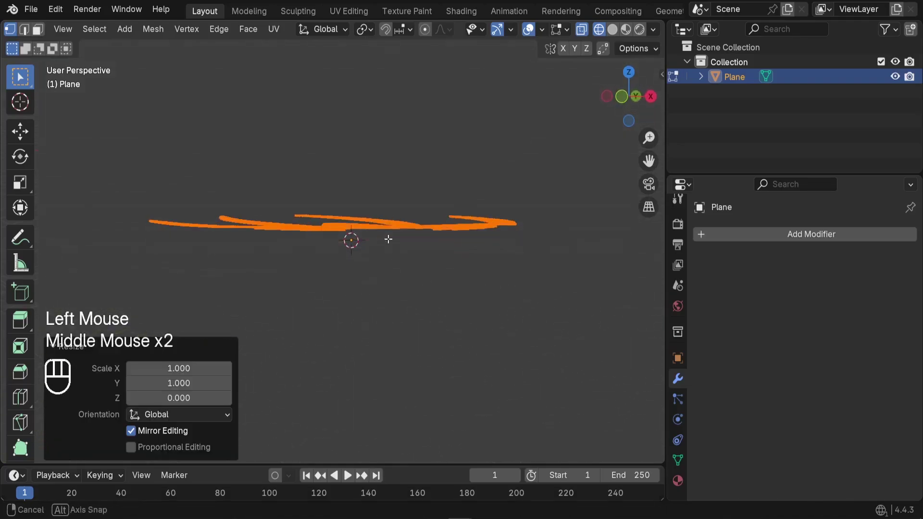
{"action": "key", "text": "Tab"}
Step: Re-enter Edit Mode and check the flattened logo from the top view
{"action": "middle_click", "coordinate": [378, 221]}
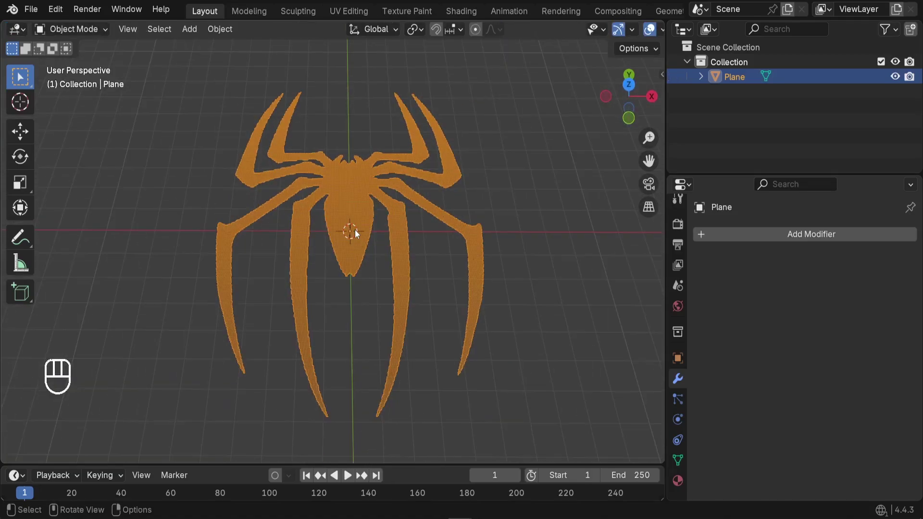
{"action": "key", "text": "z"}
{"action": "middle_click", "coordinate": [395, 270]}
{"action": "middle_click", "coordinate": [372, 298]}
{"action": "scroll", "scroll_direction": "up", "scroll_amount": 3}
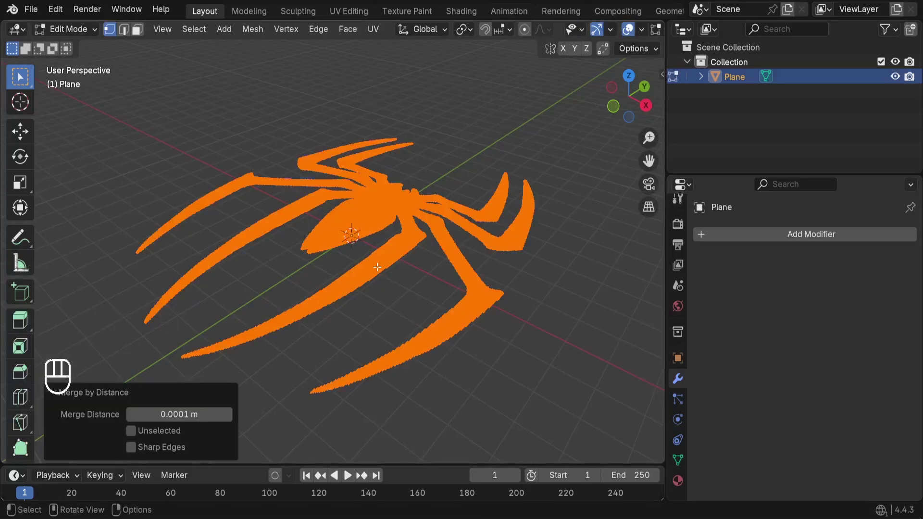
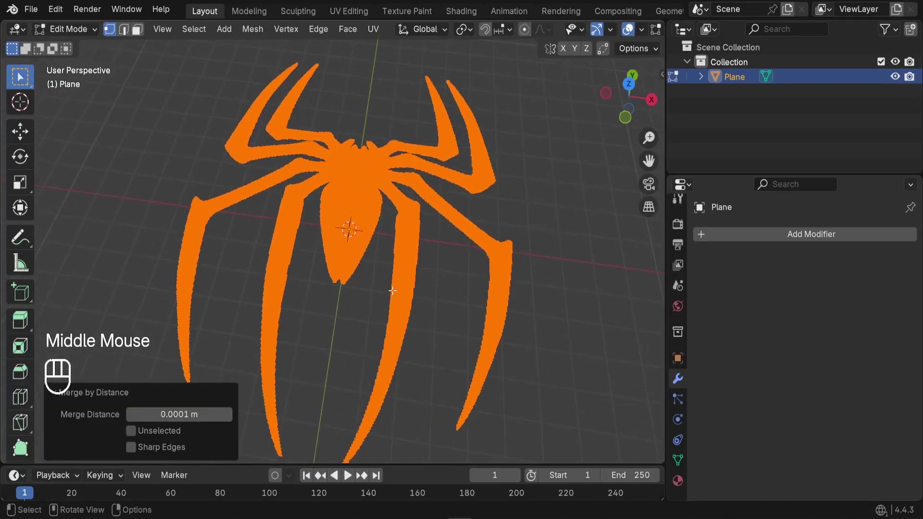
{"action": "key", "text": "KP_7"}
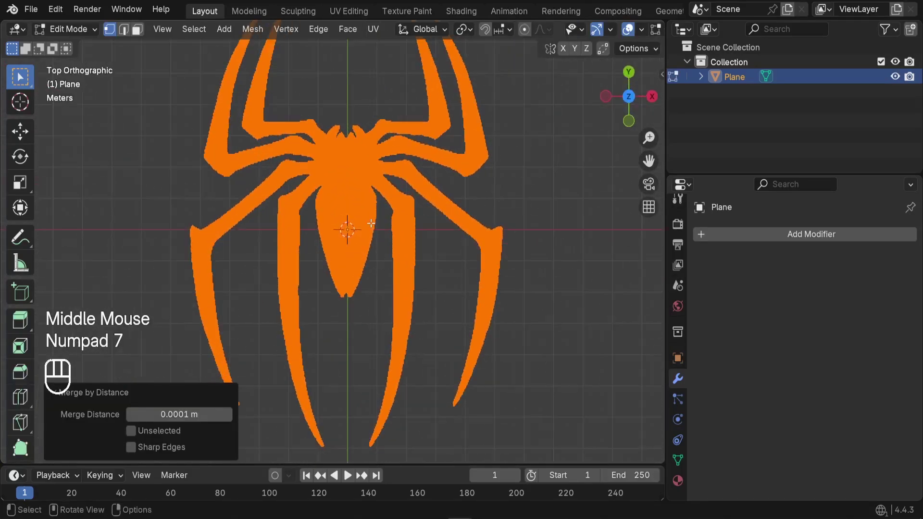
{"action": "scroll", "scroll_direction": "up", "scroll_amount": 3}
{"action": "scroll", "scroll_direction": "down", "scroll_amount": 3}
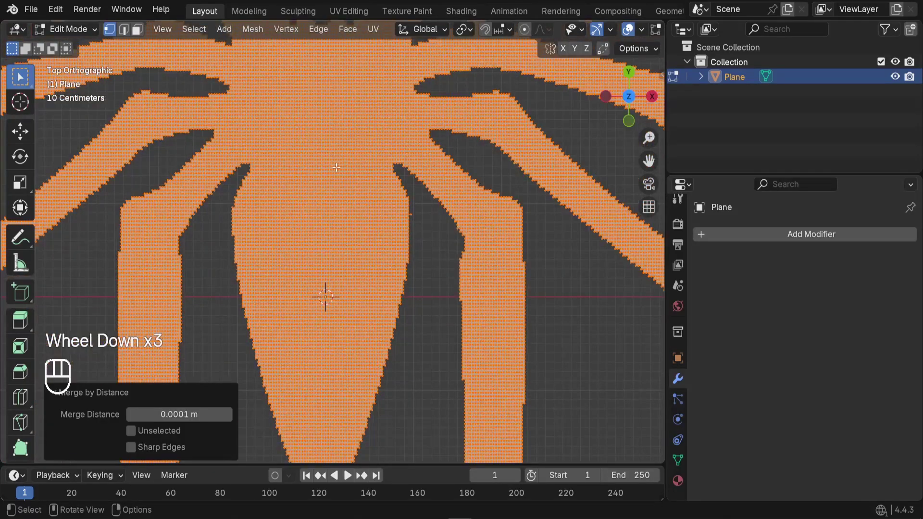
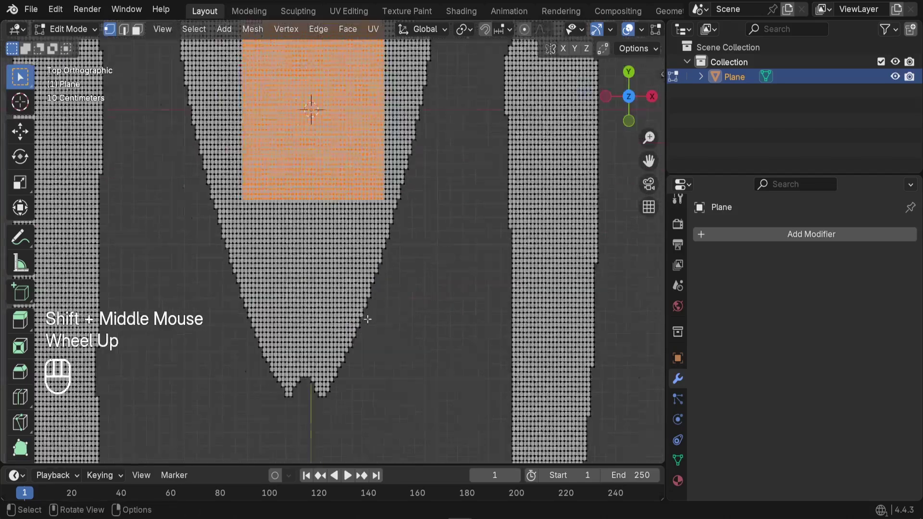
{"action": "scroll", "scroll_direction": "down", "scroll_amount": 3}
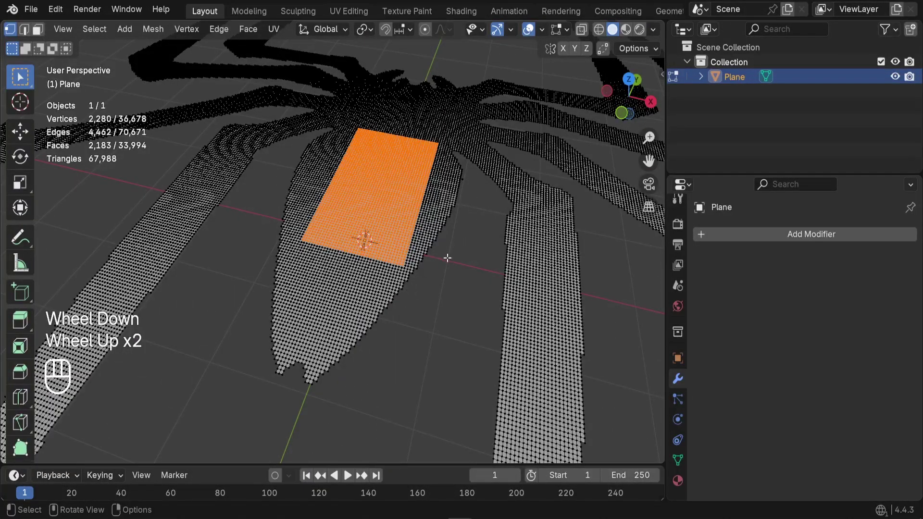
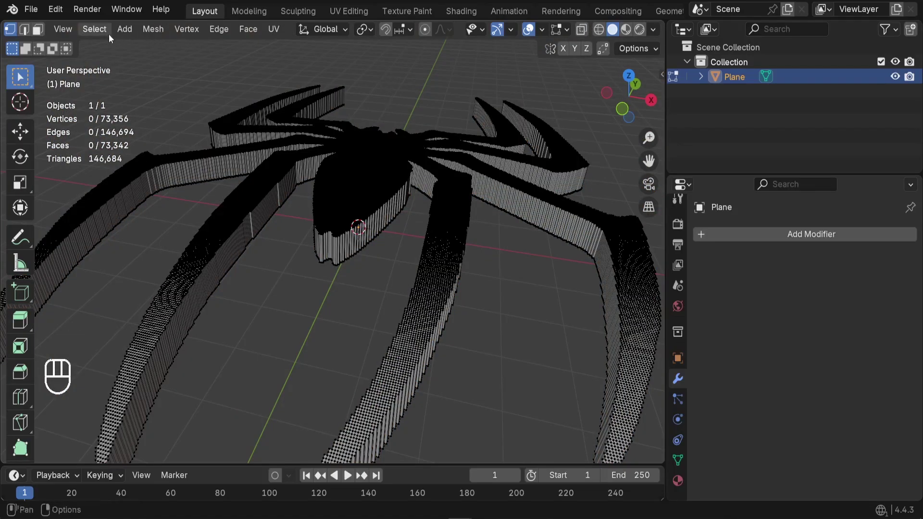
Step: View the extruded slab from the front in see-through mode and box-select its top outline
{"action": "left_click_drag", "start_coordinate": [98, 30], "coordinate": [134, 283]}
{"action": "scroll", "scroll_direction": "up", "scroll_amount": 3}
{"action": "scroll", "scroll_direction": "down", "scroll_amount": 3}
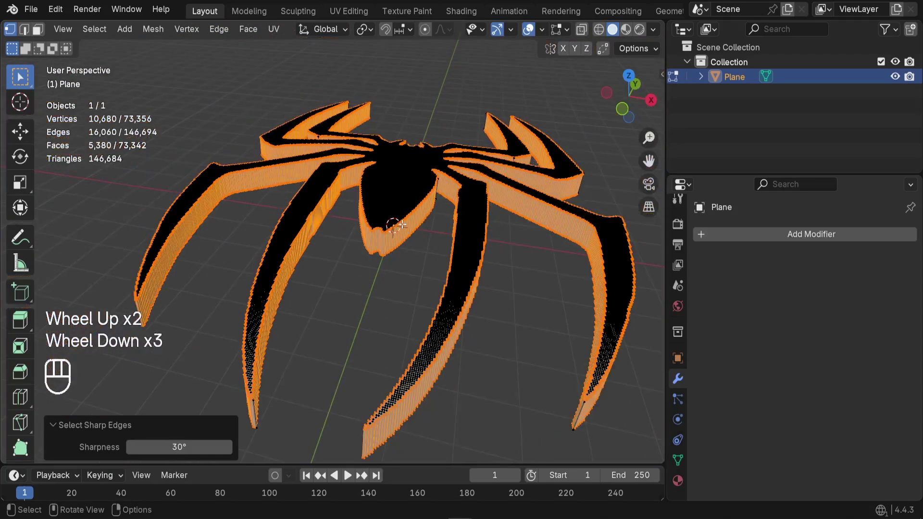
{"action": "key", "text": "KP_1"}
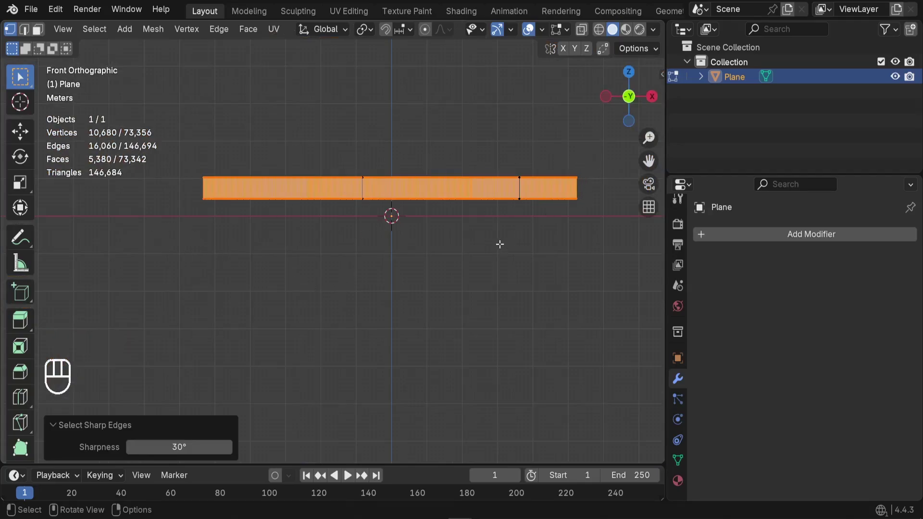
{"action": "key", "text": "z"}
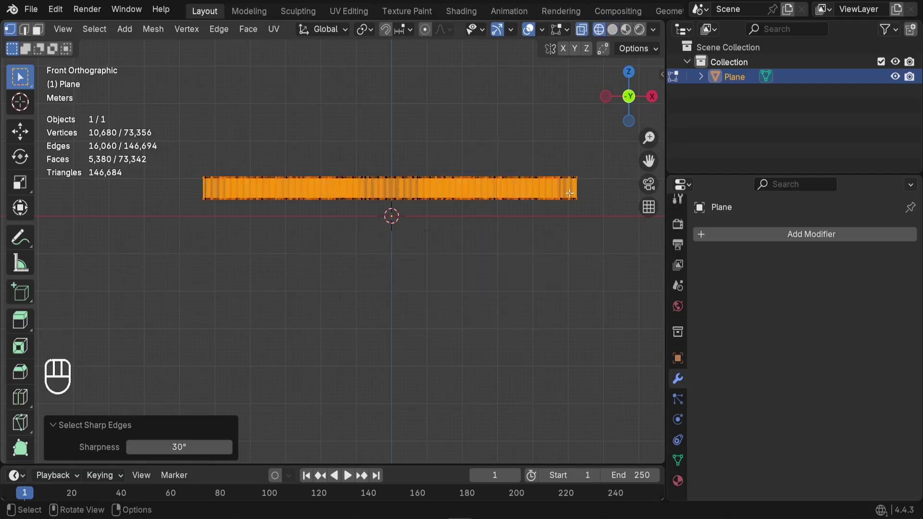
{"action": "key", "text": "b"}
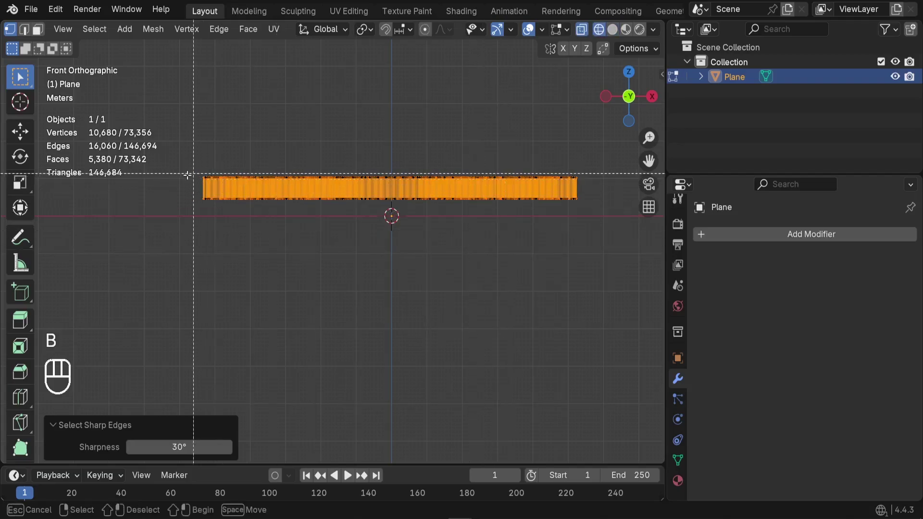
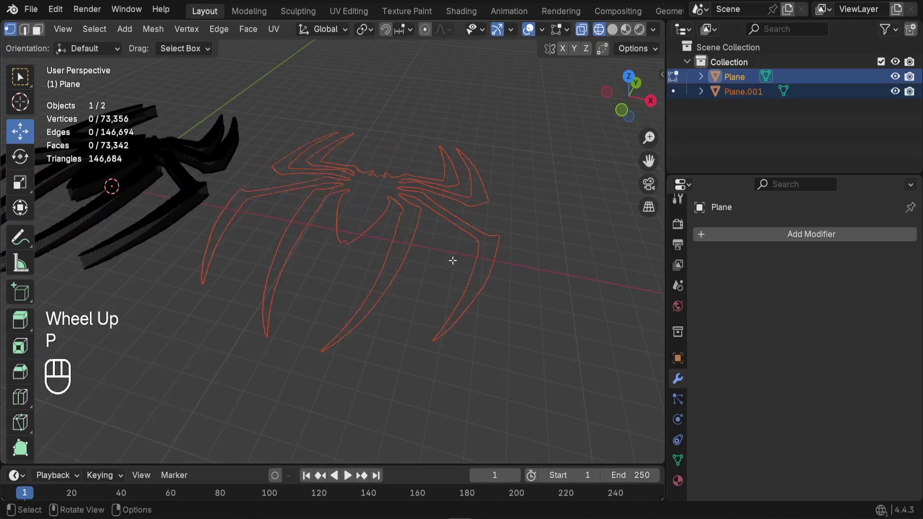
Step: Select the separated outline object Plane.001 and inspect it from around
{"action": "scroll", "scroll_direction": "up", "scroll_amount": 3}
{"action": "left_click_drag", "start_coordinate": [67, 31], "coordinate": [70, 49]}
{"action": "left_click", "coordinate": [340, 225]}
{"action": "middle_click", "coordinate": [345, 229]}
{"action": "scroll", "scroll_direction": "up", "scroll_amount": 3}
{"action": "scroll", "scroll_direction": "down", "scroll_amount": 3}
{"action": "middle_click", "coordinate": [412, 275]}
{"action": "middle_click", "coordinate": [446, 303]}
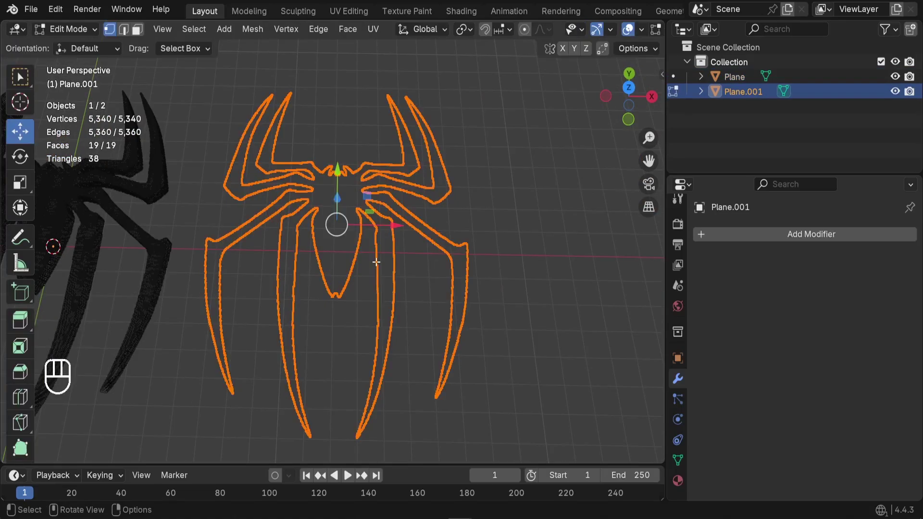
{"action": "scroll", "scroll_direction": "up", "scroll_amount": 3}
{"action": "scroll", "scroll_direction": "down", "scroll_amount": 3}
{"action": "scroll", "scroll_direction": "up", "scroll_amount": 3}
{"action": "scroll", "scroll_direction": "down", "scroll_amount": 3}
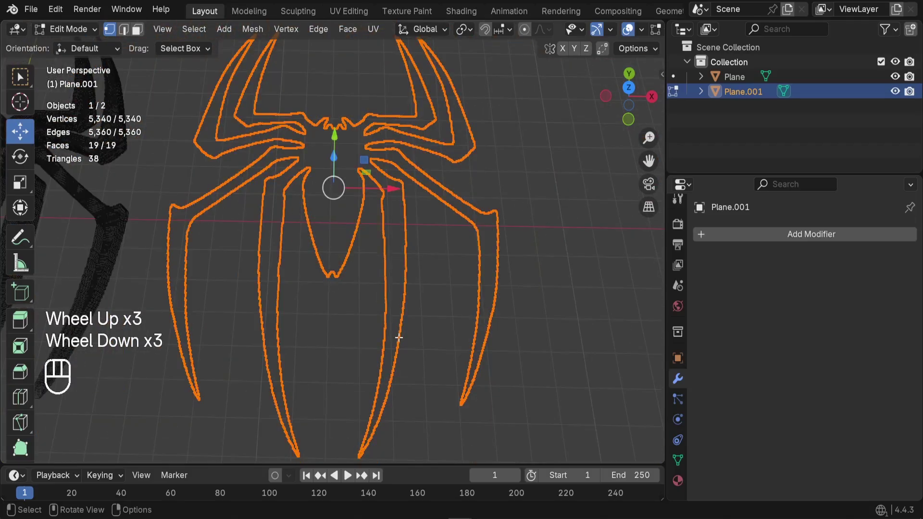
Step: Add a Smooth modifier to Plane.001 and set its factor to about 1
{"action": "key", "text": "KP_7"}
{"action": "scroll", "scroll_direction": "up", "scroll_amount": 3}
{"action": "left_click_drag", "start_coordinate": [73, 33], "coordinate": [77, 48]}
{"action": "left_click", "coordinate": [358, 135]}
{"action": "left_click", "coordinate": [331, 149]}
{"action": "scroll", "scroll_direction": "down", "scroll_amount": 3}
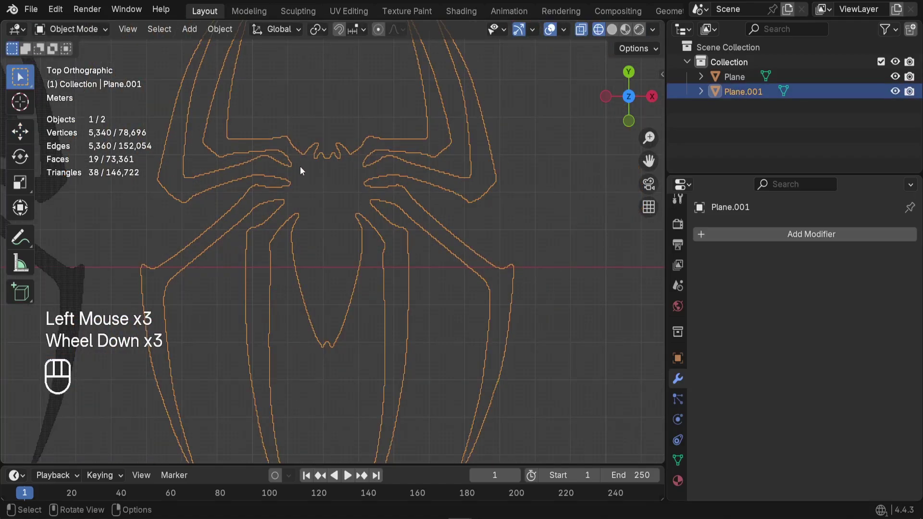
{"action": "left_click_drag", "start_coordinate": [787, 239], "coordinate": [659, 266]}
{"action": "key", "text": "o"}
{"action": "scroll", "scroll_direction": "up", "scroll_amount": 3}
{"action": "left_click_drag", "start_coordinate": [835, 300], "coordinate": [848, 302]}
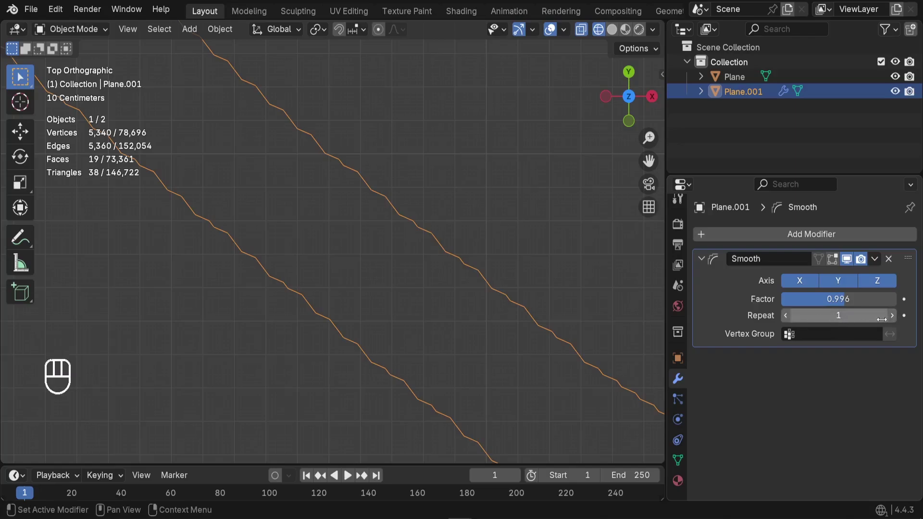
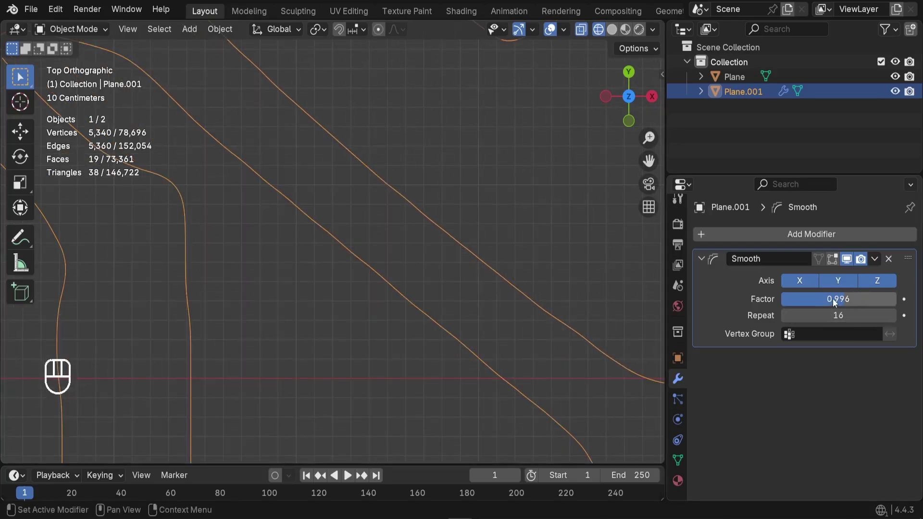
Step: Set the Smooth modifier to factor 1.0 with 16 repeats on the outline
{"action": "left_click_drag", "start_coordinate": [836, 302], "coordinate": [835, 300]}
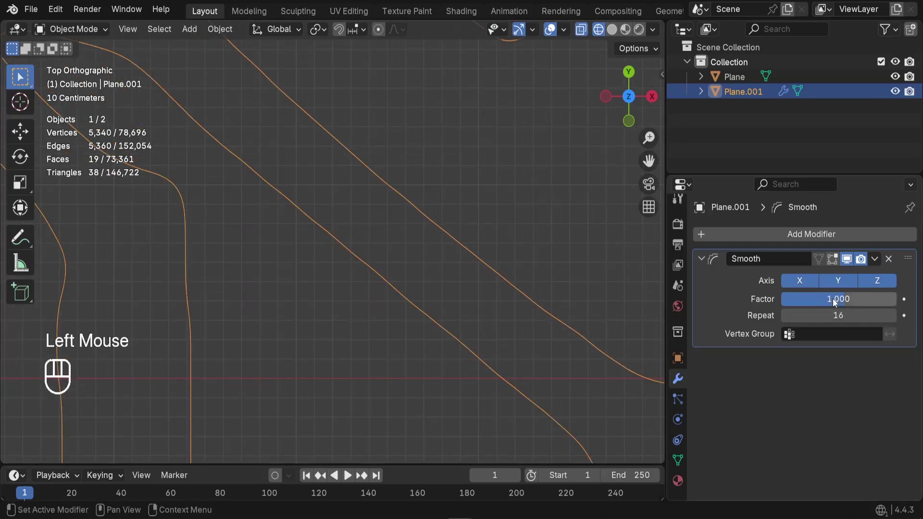
{"action": "scroll", "scroll_direction": "down", "scroll_amount": 3}
{"action": "middle_click", "coordinate": [371, 266]}
{"action": "left_click", "coordinate": [455, 297]}
{"action": "left_click", "coordinate": [405, 207]}
{"action": "middle_click", "coordinate": [405, 207]}
{"action": "scroll", "scroll_direction": "up", "scroll_amount": 3}
{"action": "left_click", "coordinate": [282, 226]}
{"action": "left_click_drag", "start_coordinate": [314, 175], "coordinate": [311, 207]}
{"action": "key", "text": "n"}
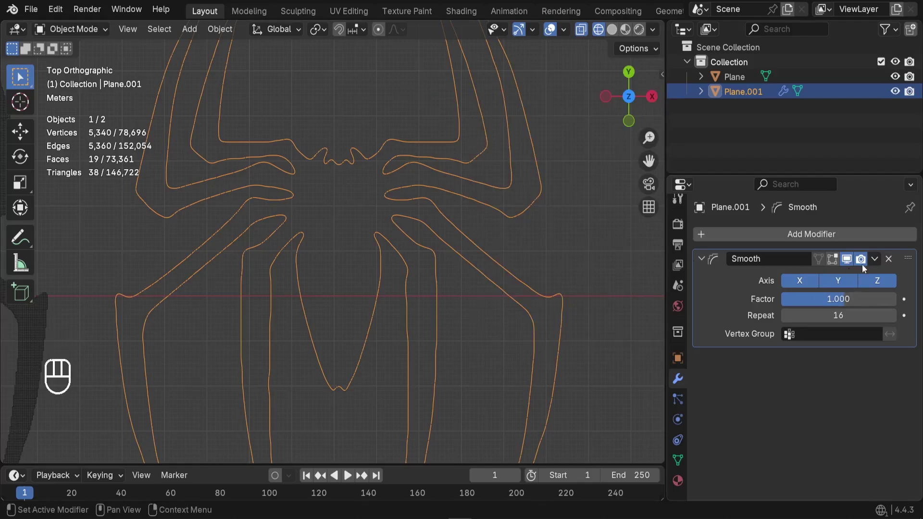
{"action": "left_click_drag", "start_coordinate": [876, 261], "coordinate": [805, 281]}
Step: Apply the Smooth modifier so the smoothing is permanent on Plane.001
{"action": "left_click", "coordinate": [458, 218]}
{"action": "left_click", "coordinate": [376, 223]}
{"action": "left_click", "coordinate": [394, 194]}
{"action": "scroll", "scroll_direction": "up", "scroll_amount": 3}
Step: In Edit Mode, Un-Subdivide the outline with 3 iterations, reducing 5,340 vertices to 715
{"action": "key", "text": "Tab"}
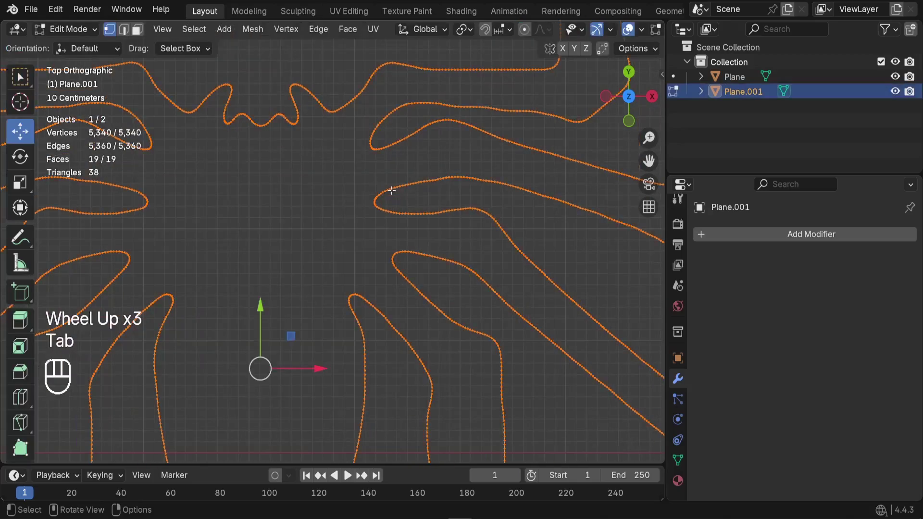
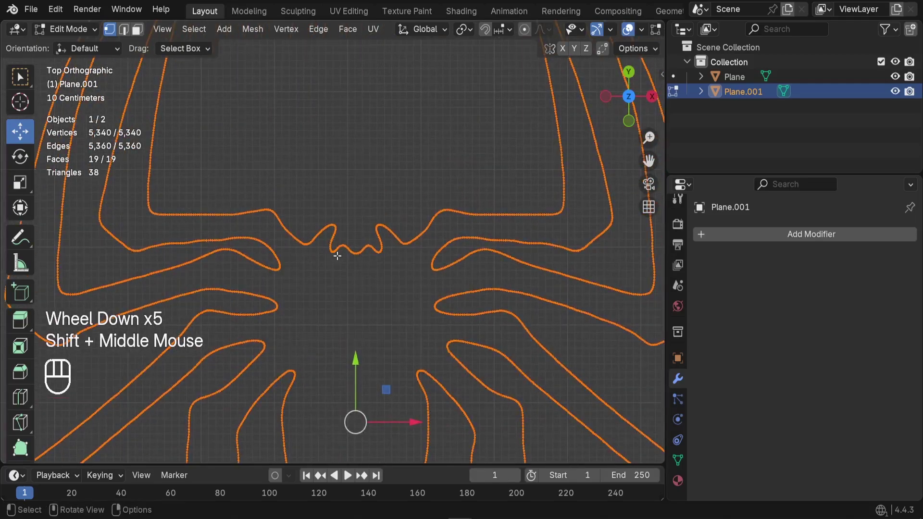
{"action": "scroll", "scroll_direction": "down", "scroll_amount": 3}
{"action": "left_click_drag", "start_coordinate": [325, 32], "coordinate": [336, 145]}
{"action": "scroll", "scroll_direction": "up", "scroll_amount": 3}
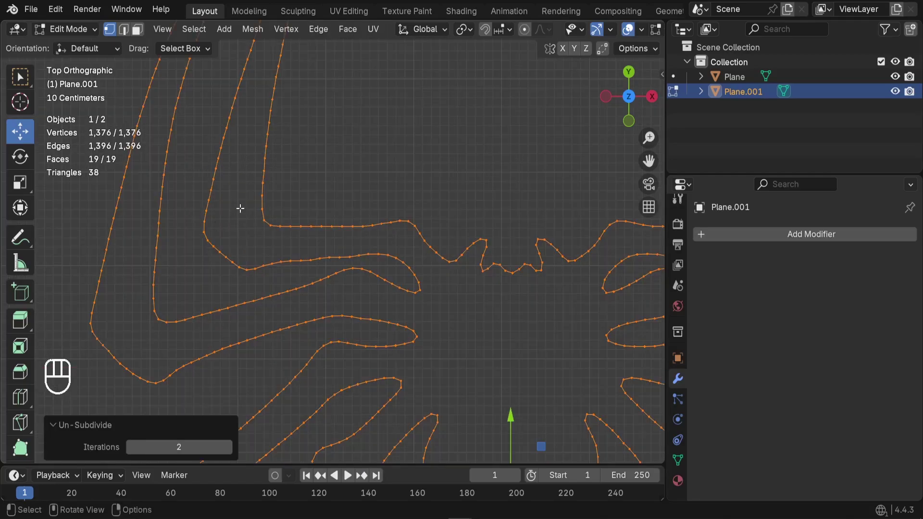
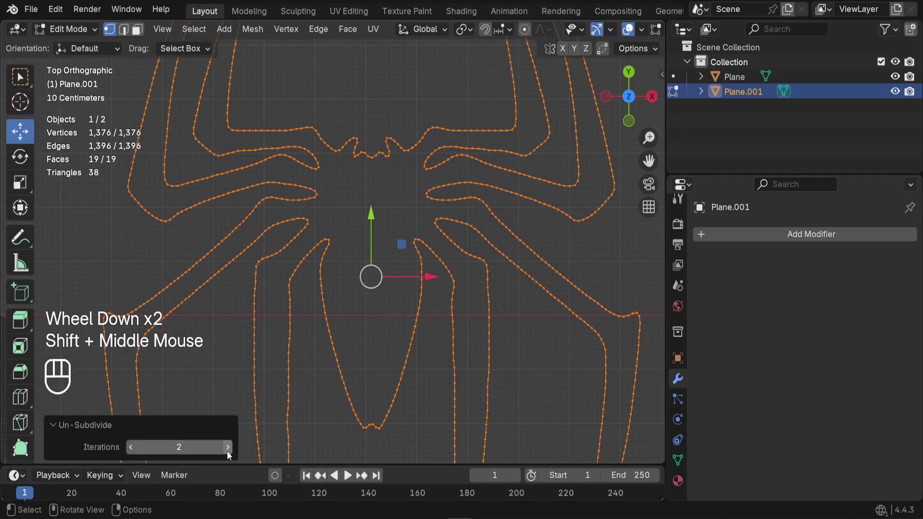
{"action": "left_click", "coordinate": [232, 453]}
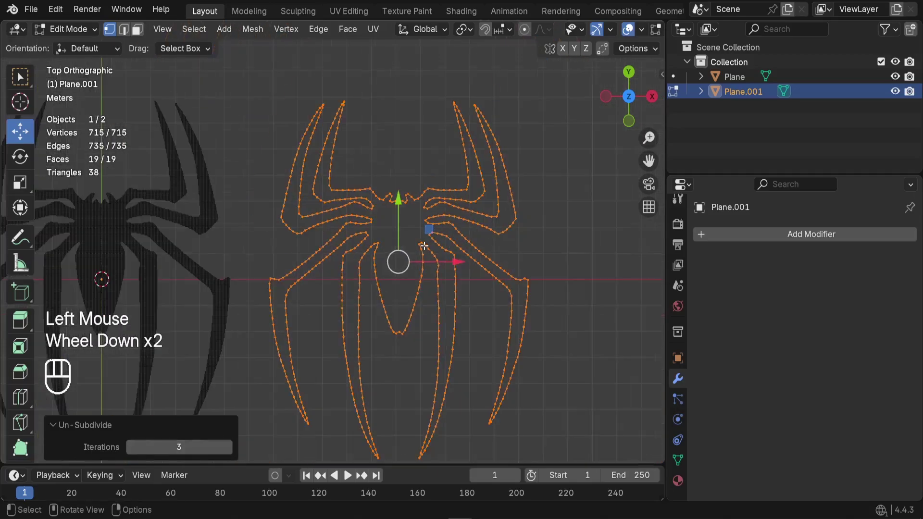
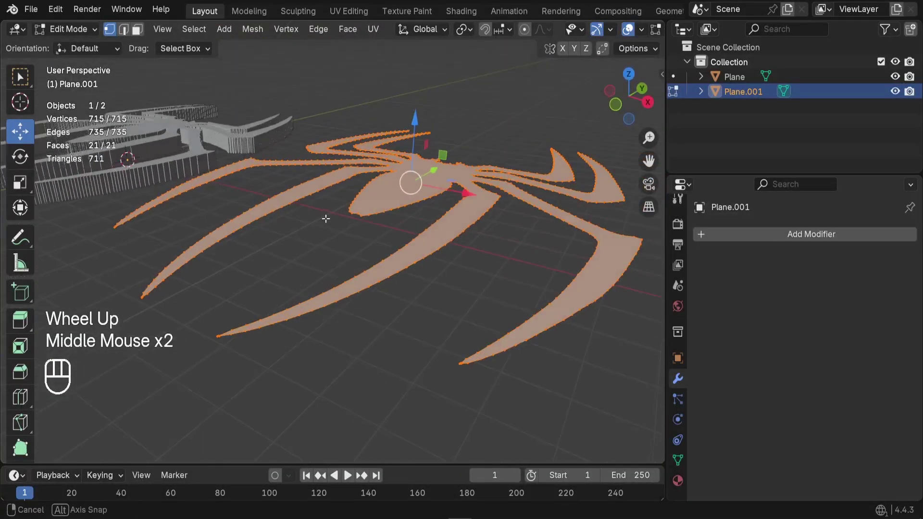
Step: Fill the outline with faces and add a Solidify modifier at 1 m thickness
{"action": "scroll", "scroll_direction": "down", "scroll_amount": 3}
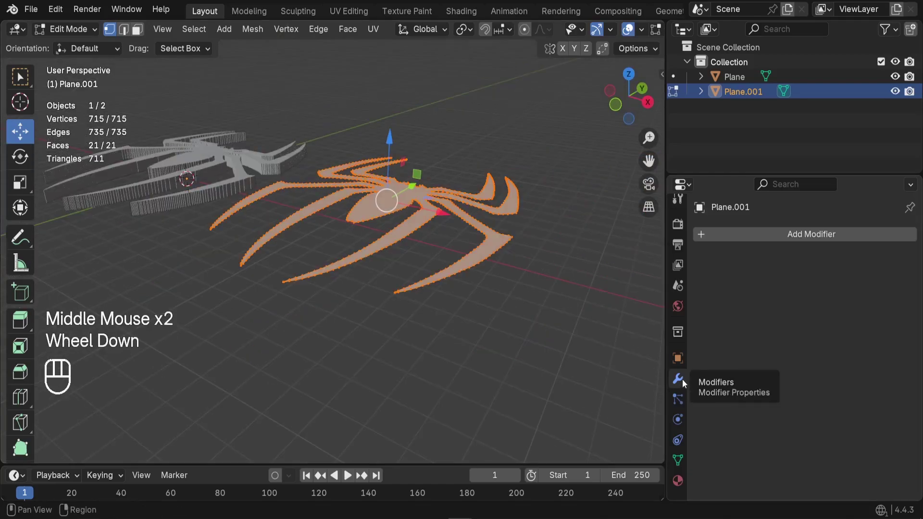
{"action": "left_click_drag", "start_coordinate": [746, 238], "coordinate": [772, 320]}
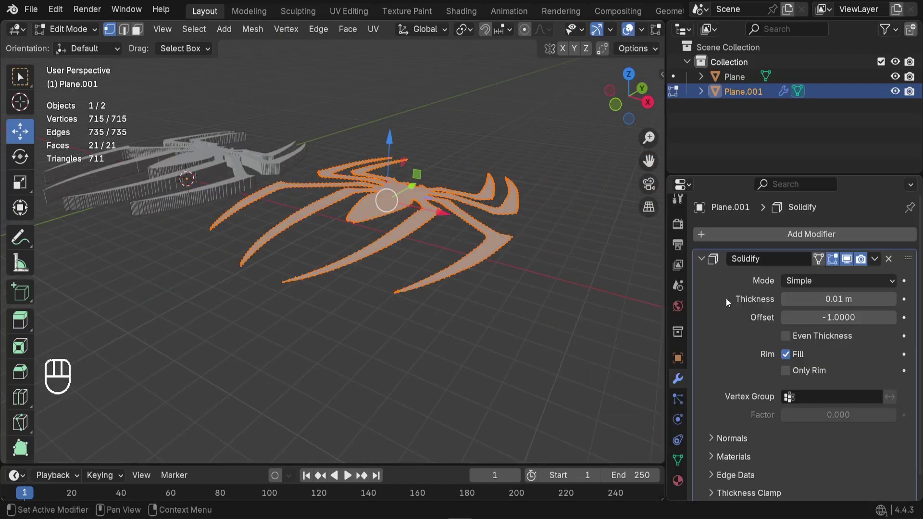
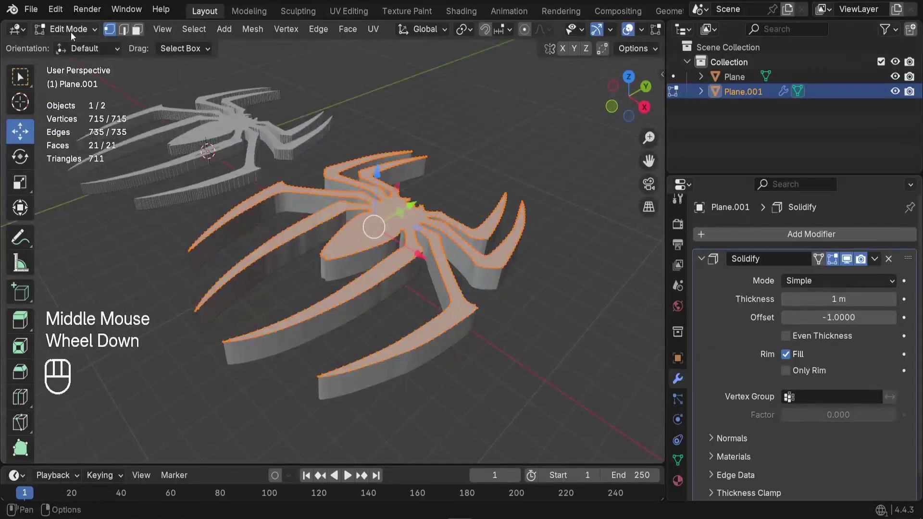
{"action": "left_click_drag", "start_coordinate": [71, 35], "coordinate": [68, 51]}
{"action": "middle_click", "coordinate": [343, 249]}
{"action": "scroll", "scroll_direction": "up", "scroll_amount": 3}
{"action": "middle_click", "coordinate": [397, 258]}
{"action": "left_click", "coordinate": [390, 238]}
{"action": "left_click", "coordinate": [423, 217]}
Step: Shade the solid spider Auto Smooth in Object Mode and inspect it from around
{"action": "left_click_drag", "start_coordinate": [423, 216], "coordinate": [381, 228]}
{"action": "scroll", "scroll_direction": "down", "scroll_amount": 3}
{"action": "middle_click", "coordinate": [438, 268]}
{"action": "left_click", "coordinate": [401, 105]}
{"action": "scroll", "scroll_direction": "down", "scroll_amount": 3}
{"action": "left_click_drag", "start_coordinate": [425, 303], "coordinate": [409, 267]}
{"action": "scroll", "scroll_direction": "up", "scroll_amount": 3}
{"action": "middle_click", "coordinate": [425, 287]}
{"action": "middle_click", "coordinate": [427, 275]}
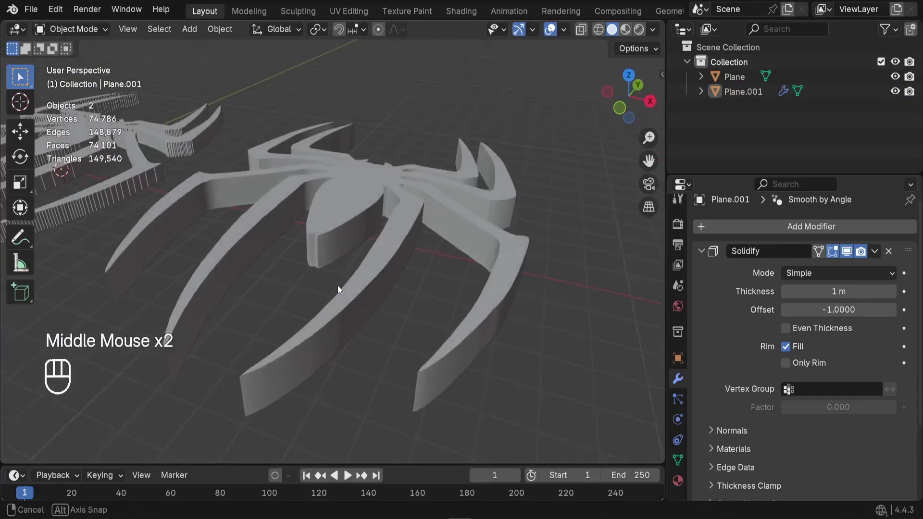
Step: Inspect a leg's thick side up close, then select the solid spider logo
{"action": "scroll", "scroll_direction": "up", "scroll_amount": 3}
{"action": "middle_click", "coordinate": [383, 299]}
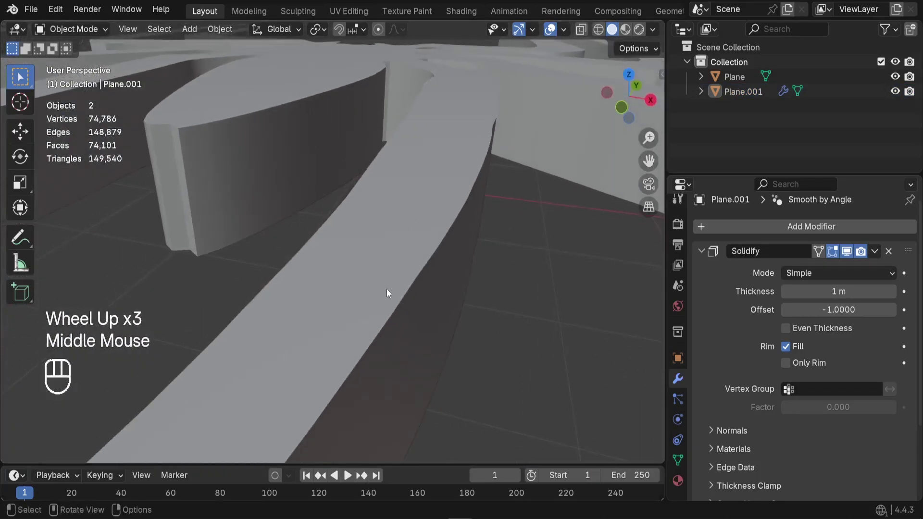
{"action": "middle_click", "coordinate": [421, 293]}
{"action": "middle_click", "coordinate": [409, 271]}
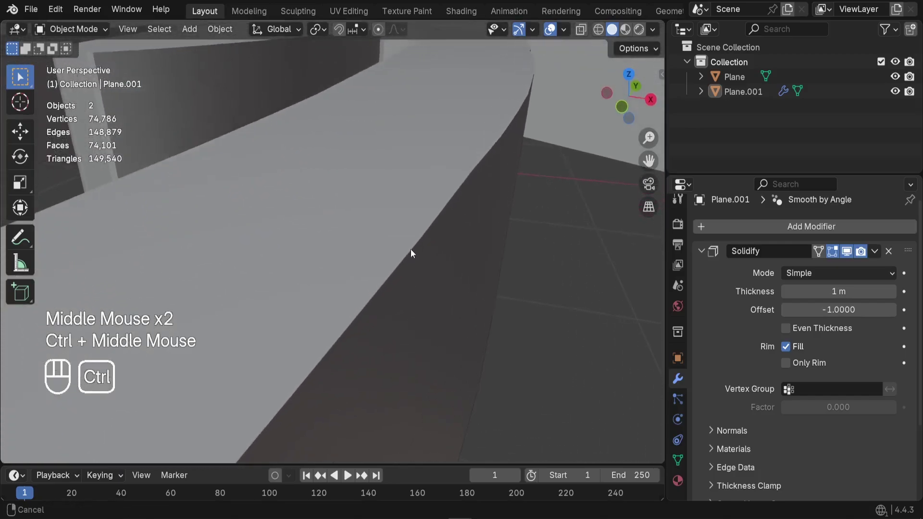
{"action": "scroll", "scroll_direction": "down", "scroll_amount": 3}
{"action": "middle_click", "coordinate": [429, 290]}
{"action": "scroll", "scroll_direction": "up", "scroll_amount": 3}
{"action": "left_click", "coordinate": [394, 221]}
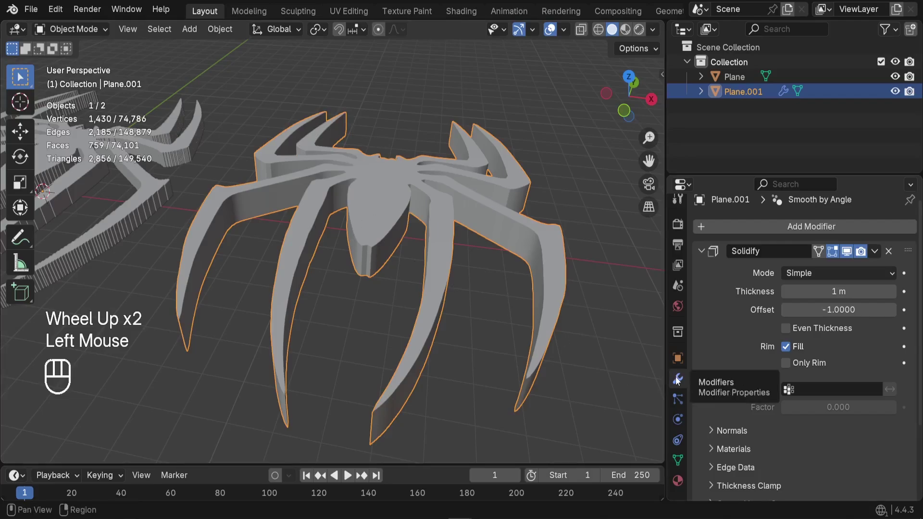
Step: Add a Bevel modifier to Plane.001's edges and orbit to face the spider
{"action": "left_click_drag", "start_coordinate": [764, 225], "coordinate": [654, 253]}
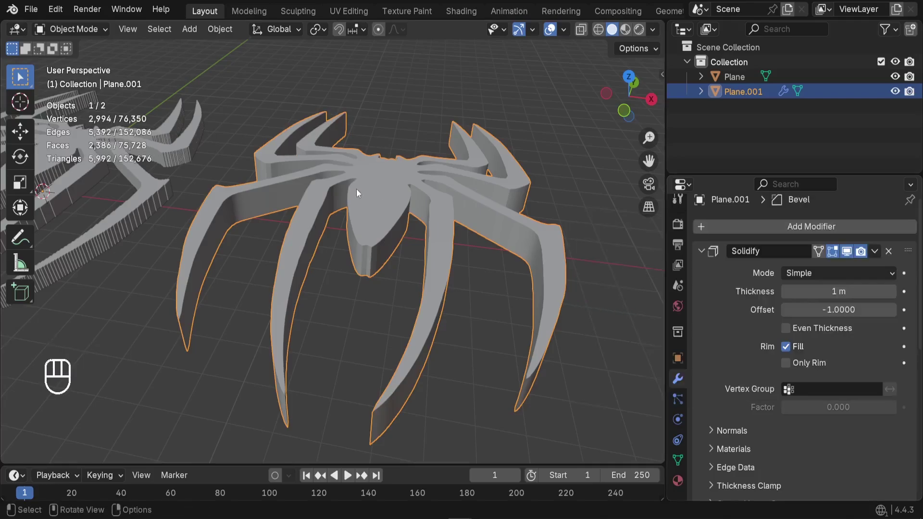
{"action": "middle_click", "coordinate": [357, 197]}
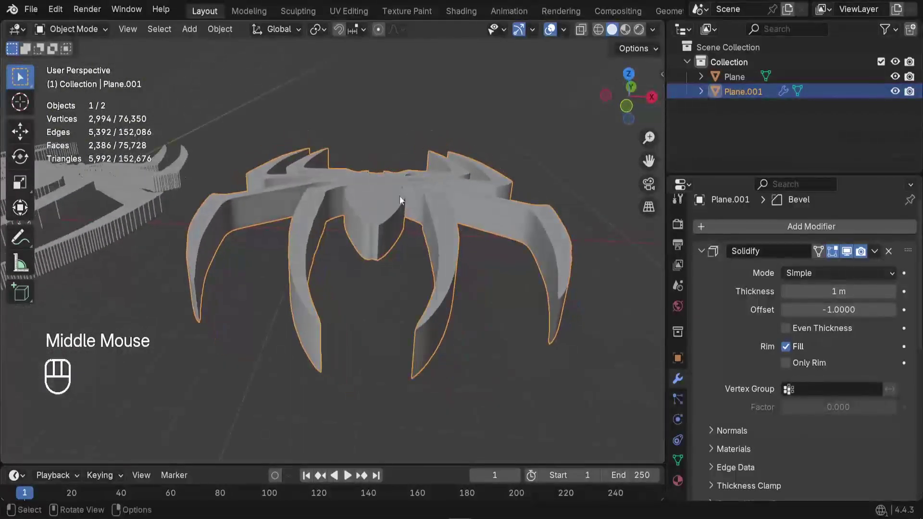
{"action": "left_click_drag", "start_coordinate": [468, 269], "coordinate": [414, 296]}
{"action": "left_click_drag", "start_coordinate": [370, 256], "coordinate": [432, 225]}
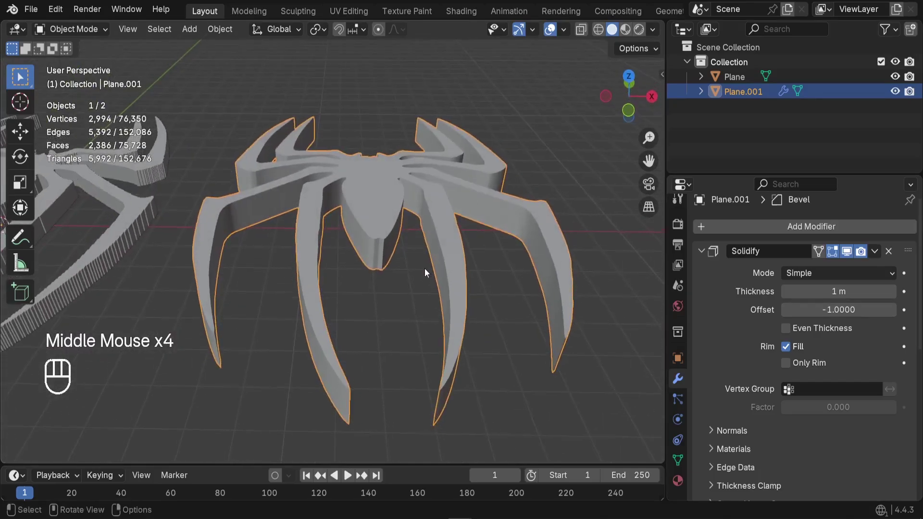
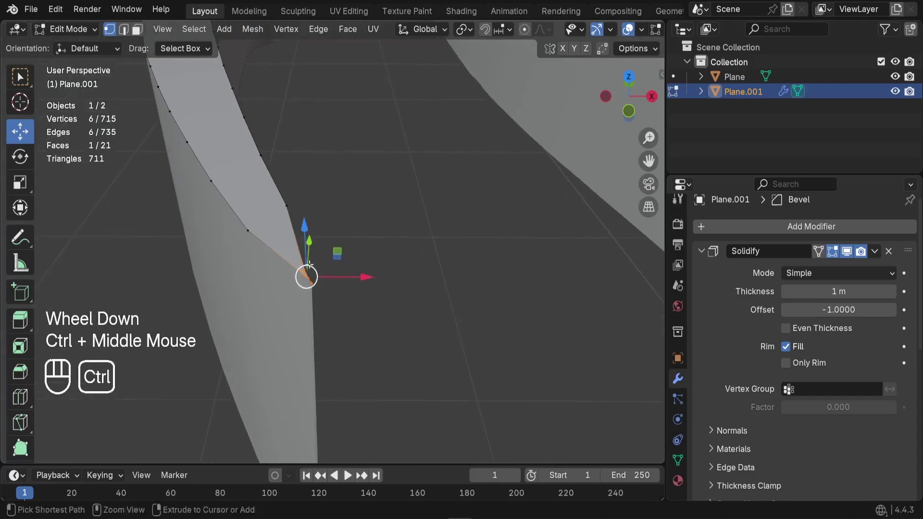
Step: Merge the selected leg-tip vertices At Center
{"action": "scroll", "scroll_direction": "down", "scroll_amount": 3}
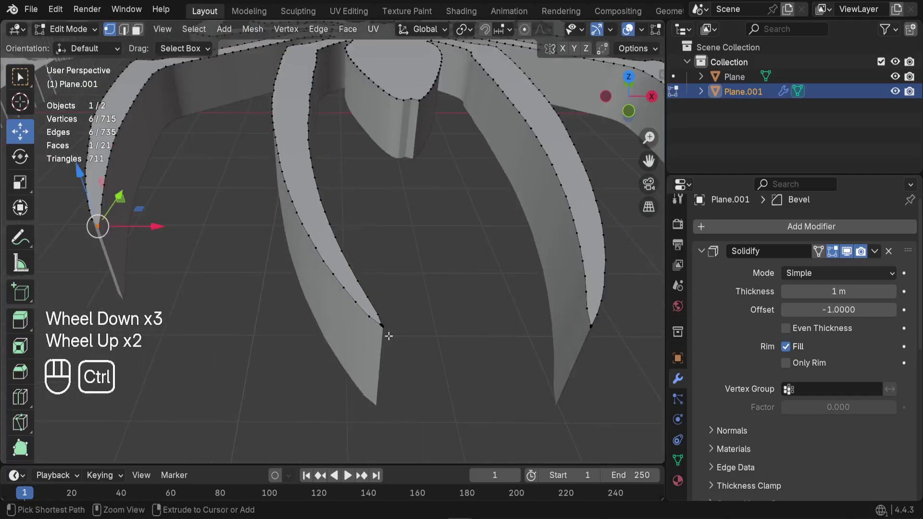
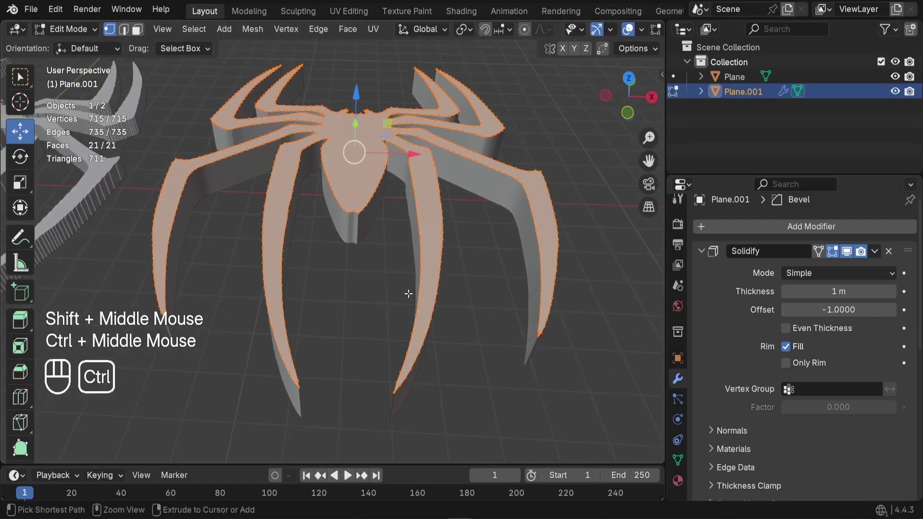
{"action": "key", "text": "m"}
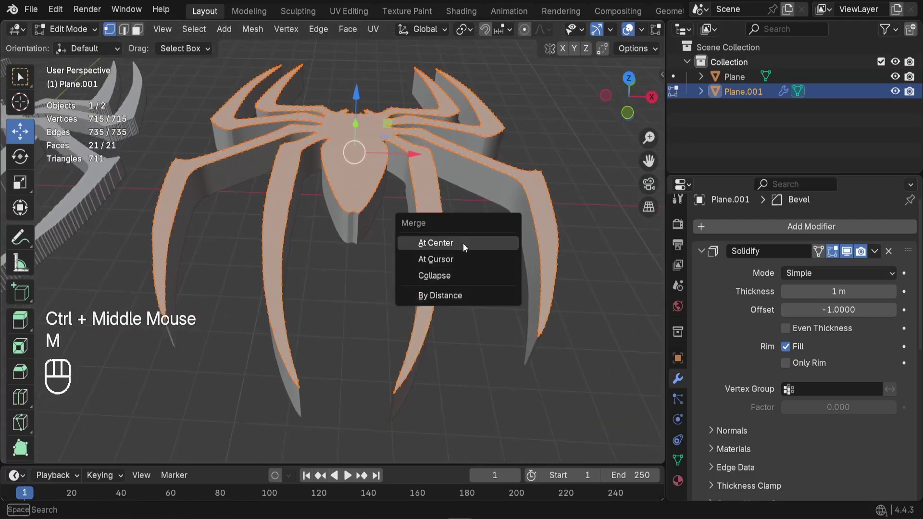
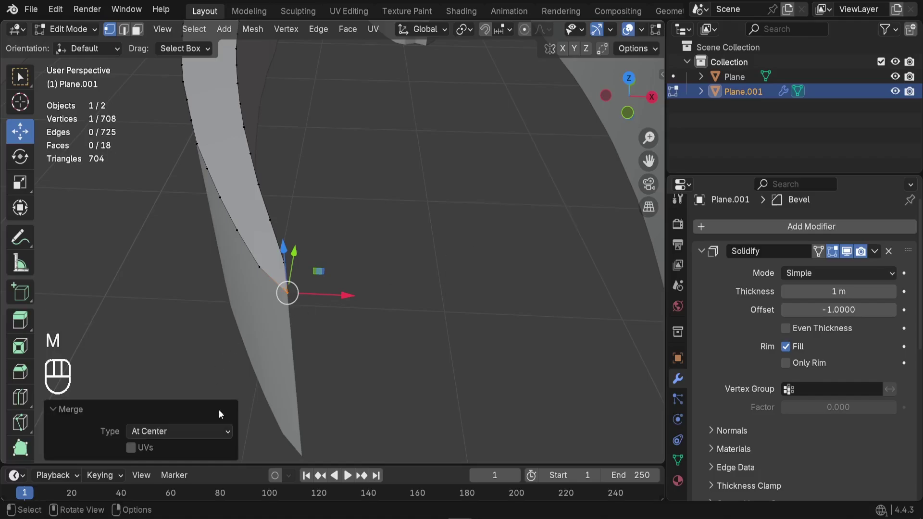
{"action": "scroll", "scroll_direction": "down", "scroll_amount": 3}
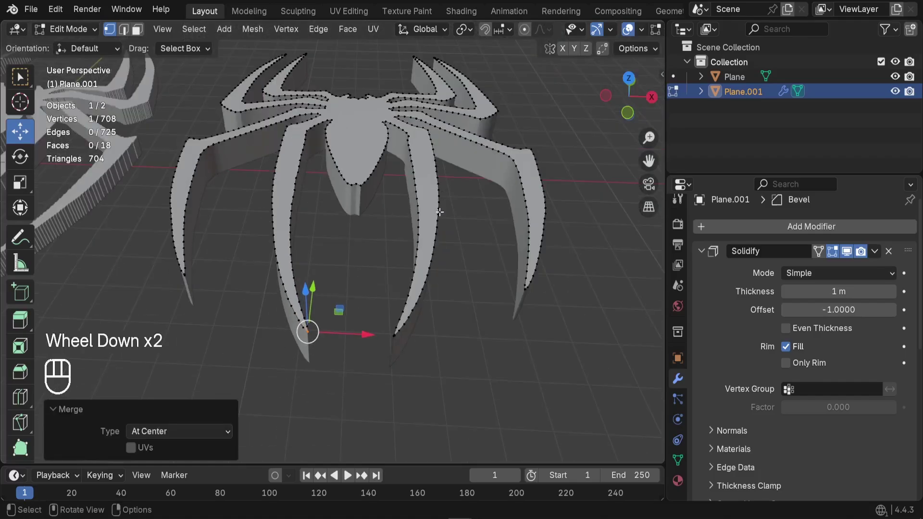
{"action": "key", "text": "ctrl+z"}
Step: Select all 715 vertices and Merge by Distance down to 667
{"action": "scroll", "scroll_direction": "up", "scroll_amount": 3}
{"action": "key", "text": "a"}
{"action": "scroll", "scroll_direction": "down", "scroll_amount": 3}
{"action": "key", "text": "m"}
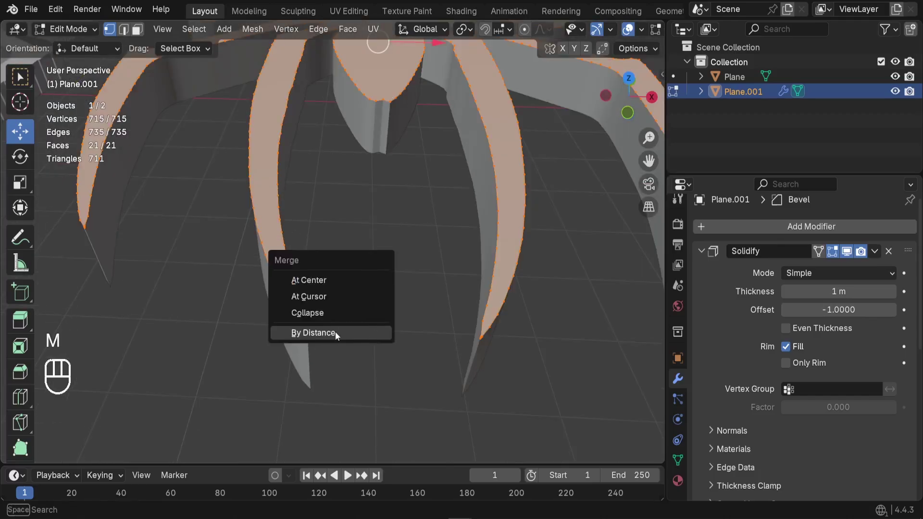
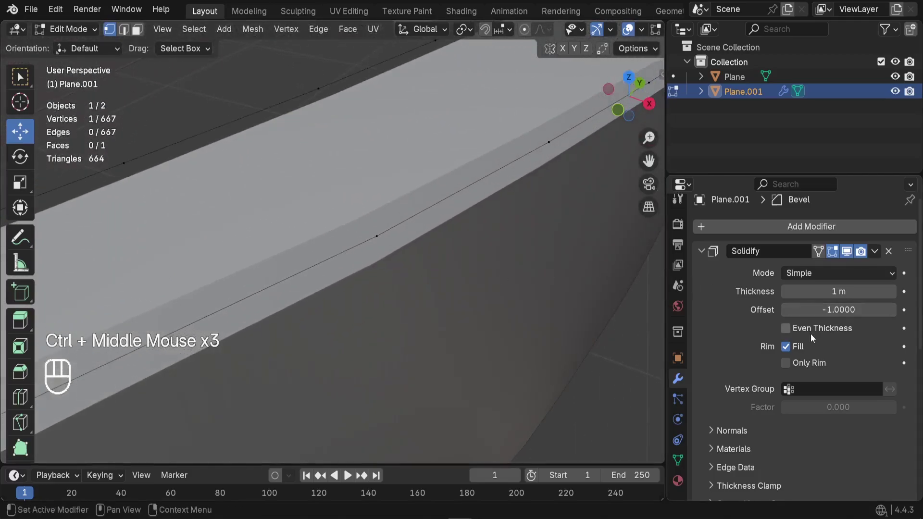
Step: Raise the Bevel modifier's Segments to 5 for rounded edges
{"action": "scroll", "scroll_direction": "down", "scroll_amount": 3}
{"action": "scroll", "scroll_direction": "up", "scroll_amount": 3}
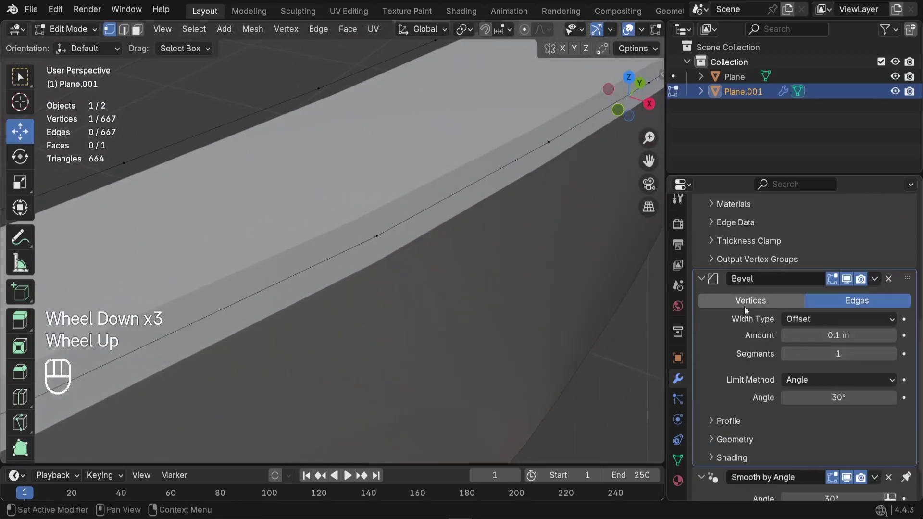
{"action": "left_click", "coordinate": [897, 357]}
{"action": "left_click", "coordinate": [896, 357]}
{"action": "left_click", "coordinate": [897, 357]}
{"action": "left_click", "coordinate": [897, 358]}
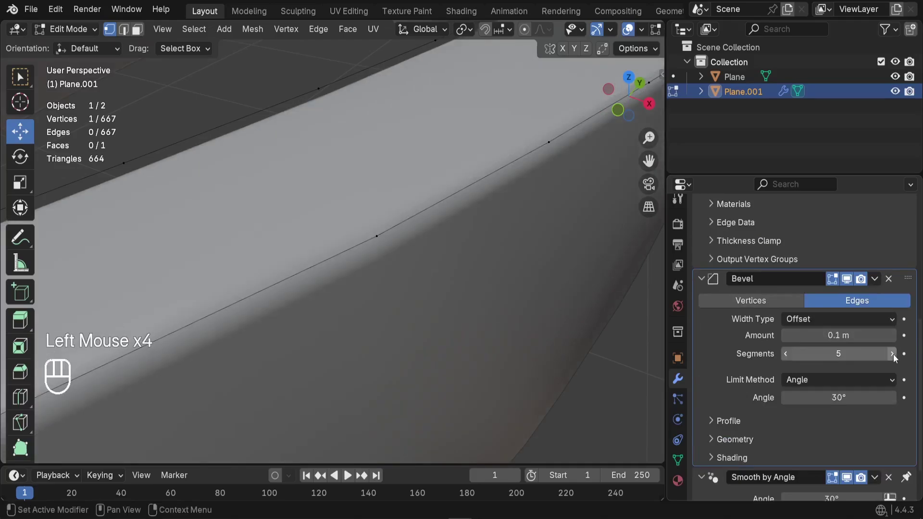
Step: Return to Object Mode and bring the whole rounded spider logo into view
{"action": "scroll", "scroll_direction": "down", "scroll_amount": 3}
{"action": "scroll", "scroll_direction": "up", "scroll_amount": 3}
{"action": "left_click_drag", "start_coordinate": [535, 336], "coordinate": [493, 323]}
{"action": "scroll", "scroll_direction": "up", "scroll_amount": 3}
{"action": "scroll", "scroll_direction": "down", "scroll_amount": 3}
{"action": "left_click_drag", "start_coordinate": [392, 277], "coordinate": [400, 253]}
{"action": "left_click_drag", "start_coordinate": [394, 255], "coordinate": [566, 236]}
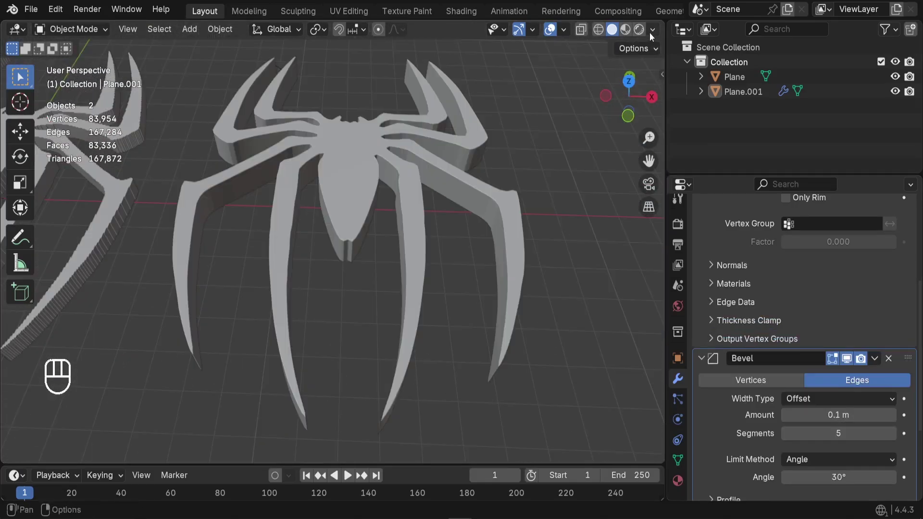